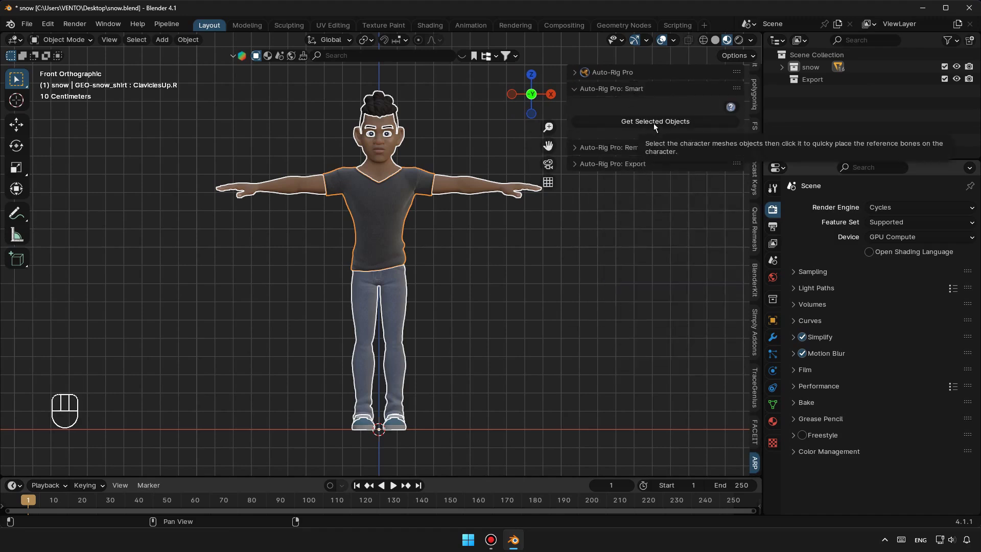
# Step: Get the selected snow meshes into Auto-Rig Pro Smart and place the neck and chin markers
pyautogui.moveTo(657, 127); pyautogui.dragTo(653, 142)
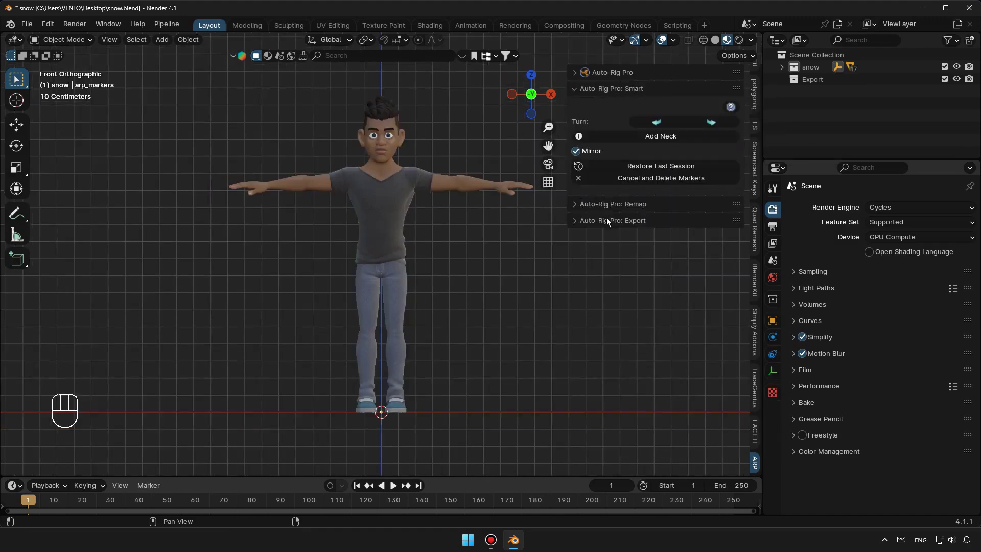
pyautogui.moveTo(431, 362); pyautogui.dragTo(433, 355)
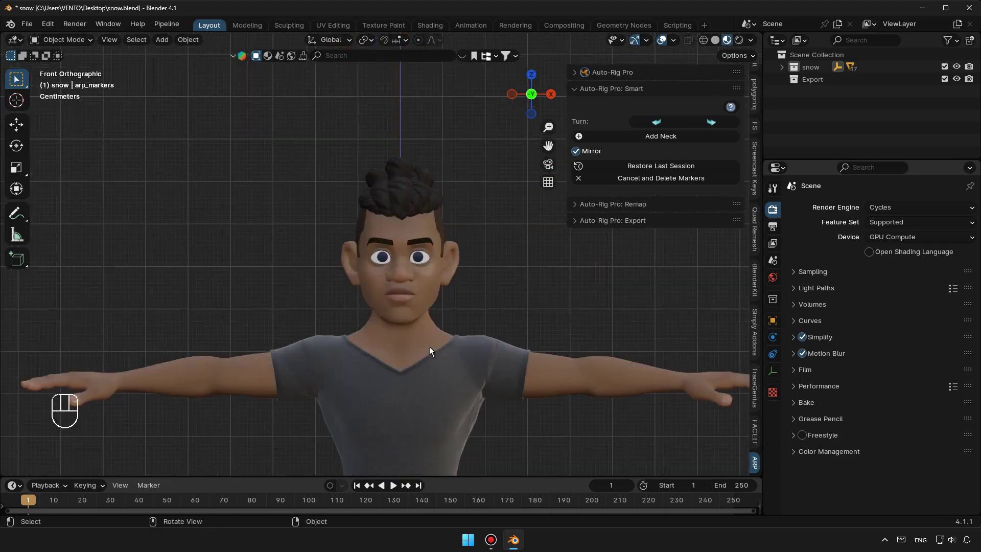
pyautogui.moveTo(649, 142); pyautogui.dragTo(538, 215)
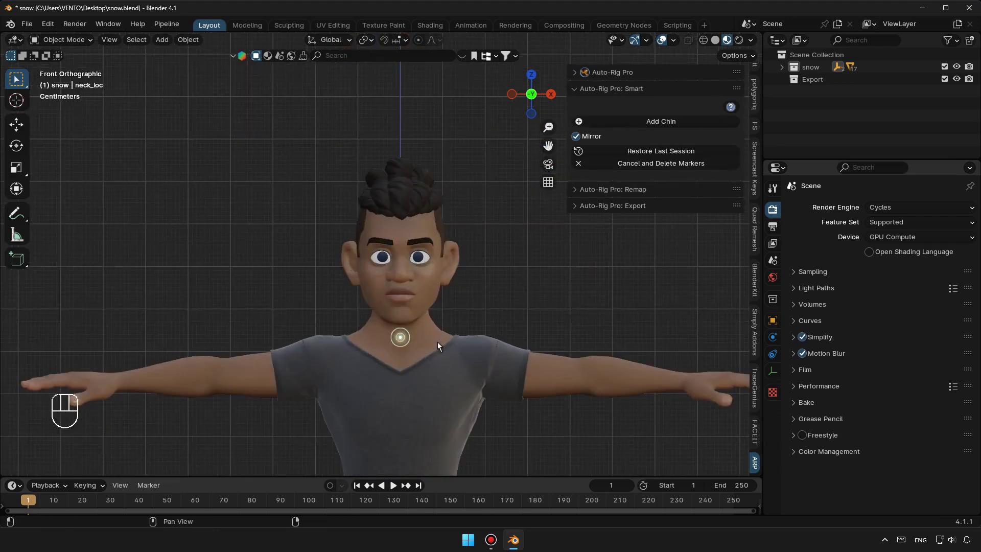
pyautogui.click(439, 347)
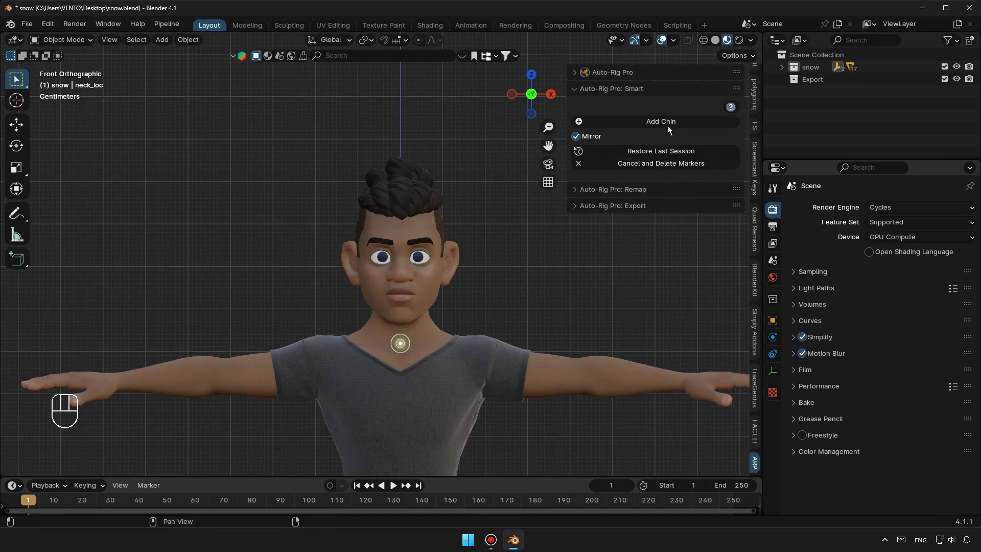
pyautogui.click(671, 128)
# Step: Place the shoulder and wrist markers on the character's arm
pyautogui.click(513, 320)
pyautogui.click(670, 131)
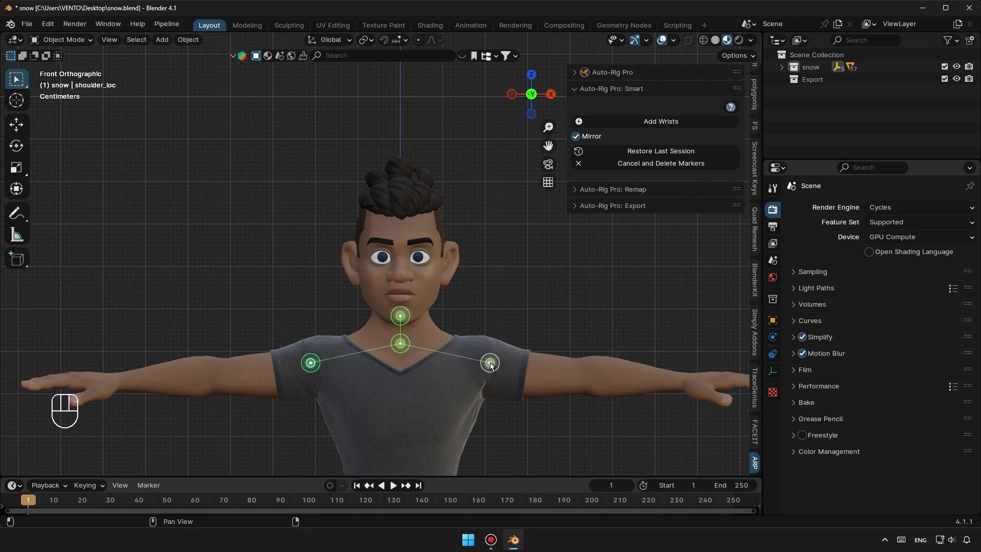
pyautogui.click(493, 367)
pyautogui.click(669, 130)
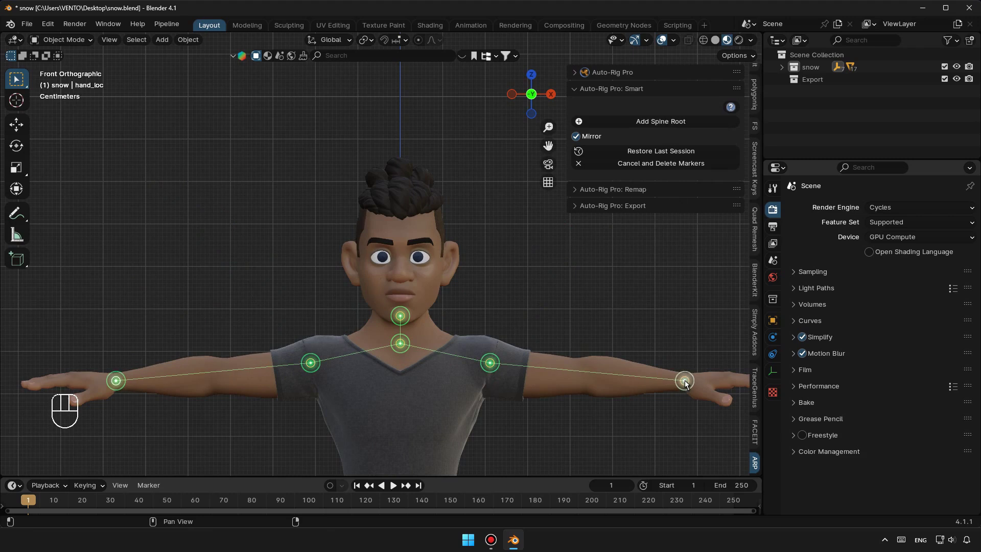
# Step: Place the spine root marker at the pelvis and the ankle markers at the feet
pyautogui.click(688, 385)
pyautogui.moveTo(534, 285); pyautogui.dragTo(607, 187)
pyautogui.click(667, 124)
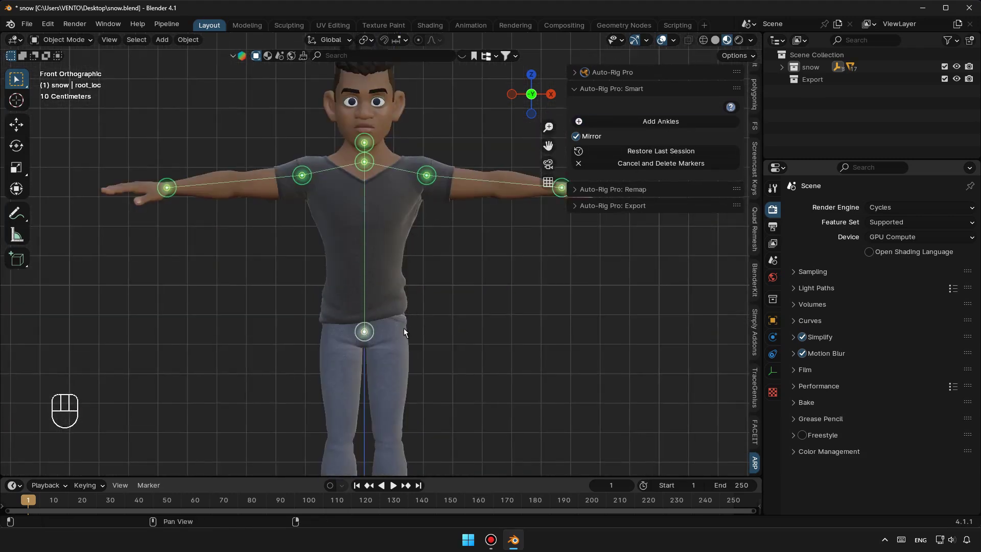
pyautogui.click(405, 331)
pyautogui.moveTo(417, 346); pyautogui.dragTo(505, 185)
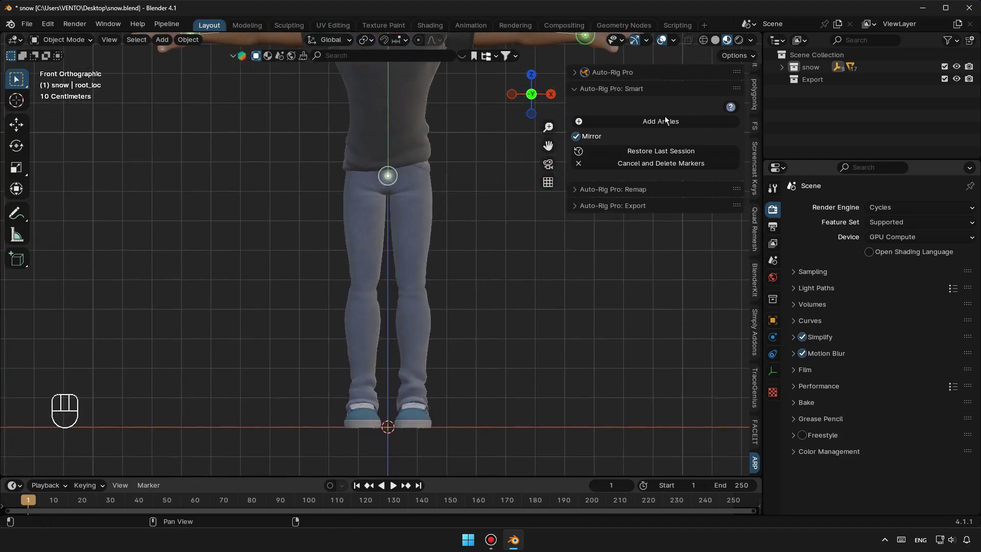
pyautogui.click(667, 118)
pyautogui.click(414, 406)
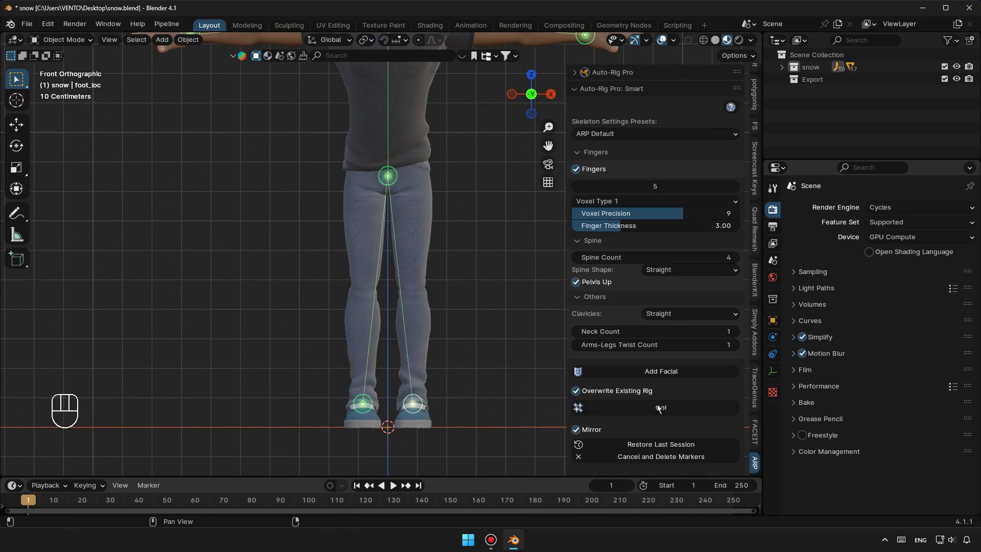
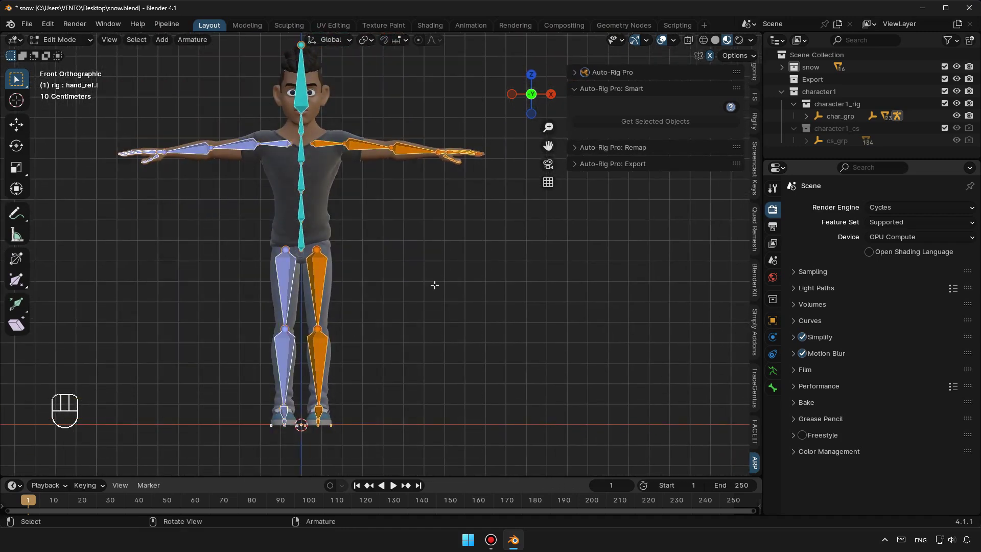
# Step: Create the reference bones with Go and generate the control rig with Match to Rig
pyautogui.click(624, 98)
pyautogui.click(628, 76)
pyautogui.moveTo(657, 295); pyautogui.dragTo(415, 333)
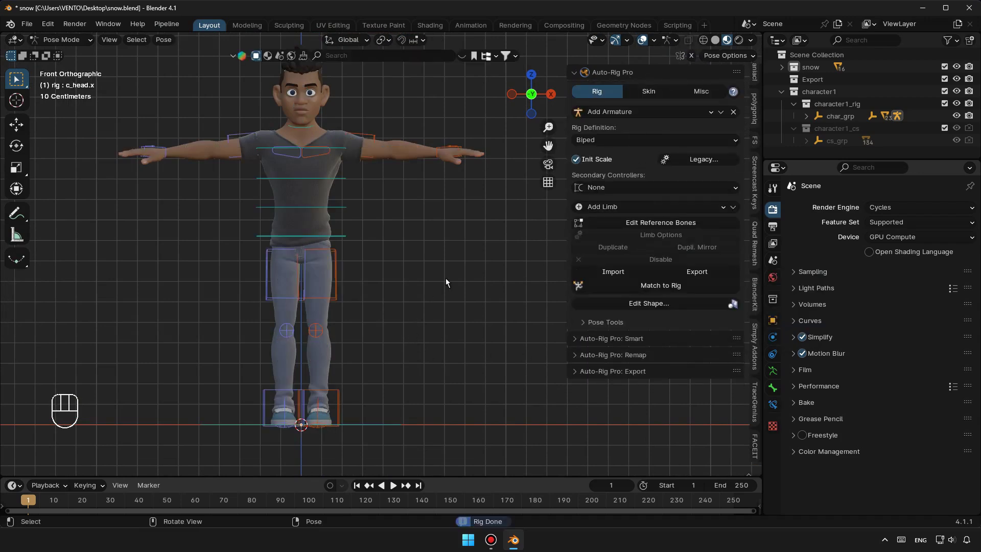
# Step: Look over the rigged character and return to Object Mode with the rig active
pyautogui.moveTo(362, 258); pyautogui.dragTo(353, 259)
pyautogui.moveTo(142, 339); pyautogui.dragTo(132, 449)
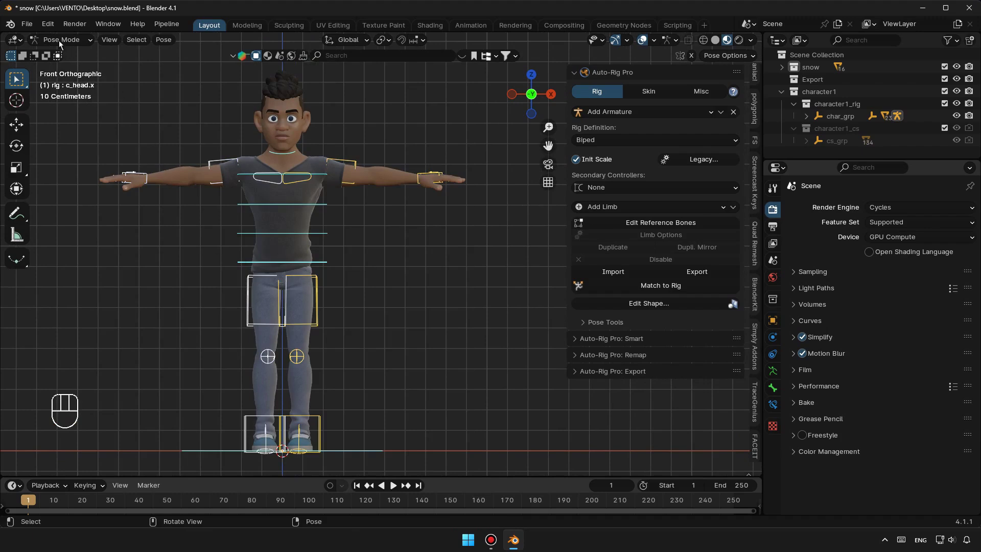
pyautogui.moveTo(62, 42); pyautogui.dragTo(195, 109)
pyautogui.moveTo(359, 219); pyautogui.dragTo(378, 196)
pyautogui.moveTo(432, 83); pyautogui.dragTo(89, 457)
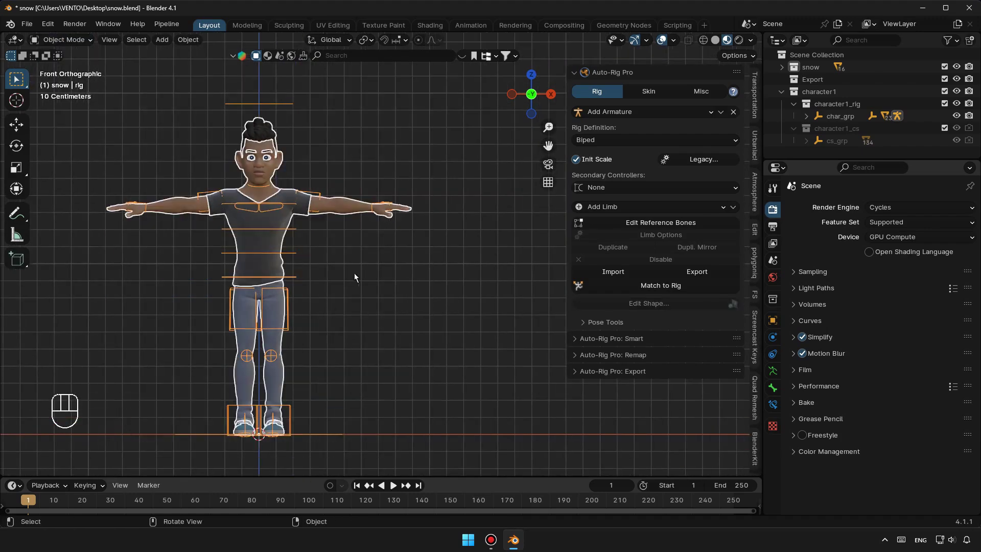
# Step: Bind the character meshes to the rig from the Skin tab and switch into Pose Mode
pyautogui.click(651, 95)
pyautogui.moveTo(627, 359); pyautogui.dragTo(626, 357)
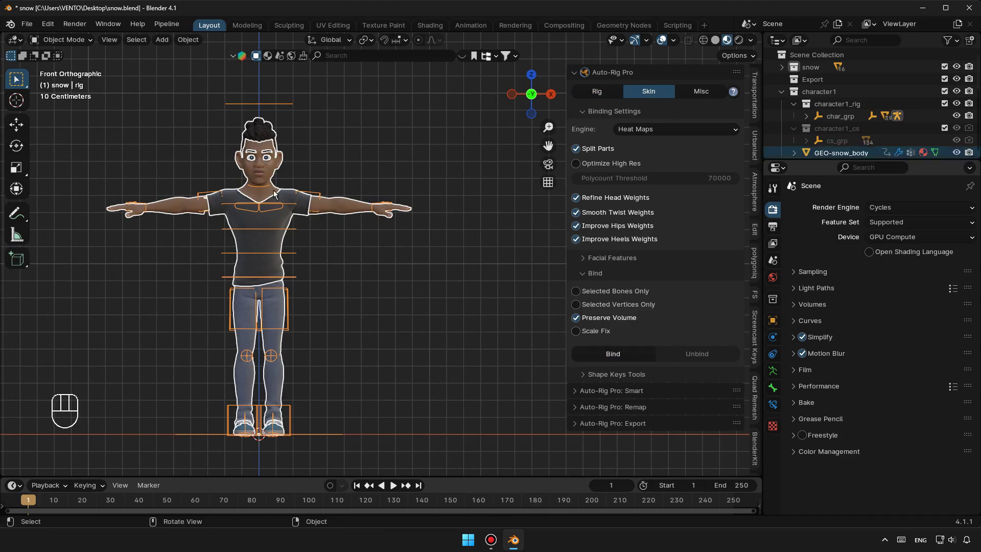
pyautogui.click(379, 161)
pyautogui.moveTo(65, 38); pyautogui.dragTo(68, 91)
pyautogui.moveTo(74, 42); pyautogui.dragTo(91, 78)
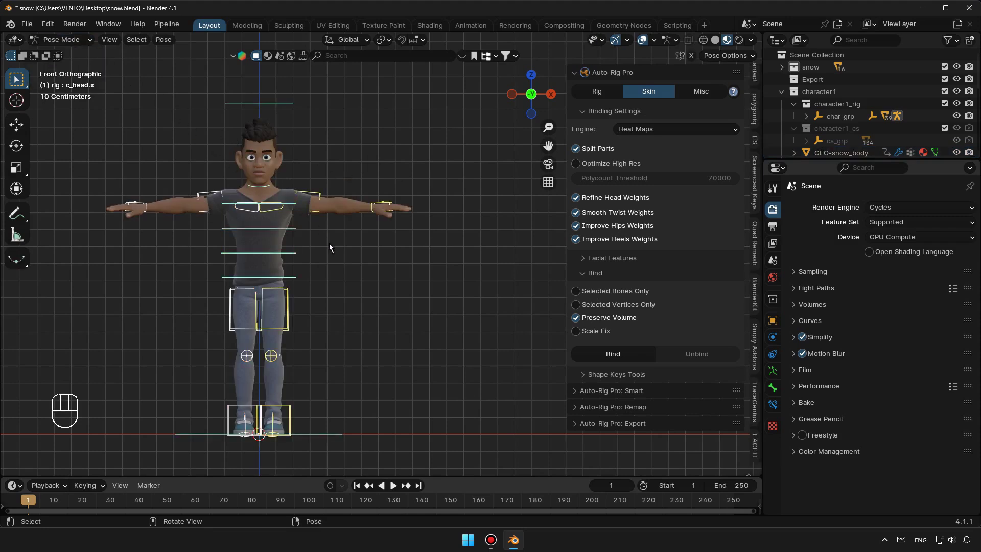
# Step: Grab the hand IK controller and move it to test arm deformation, undoing the move
pyautogui.moveTo(329, 249); pyautogui.dragTo(323, 254)
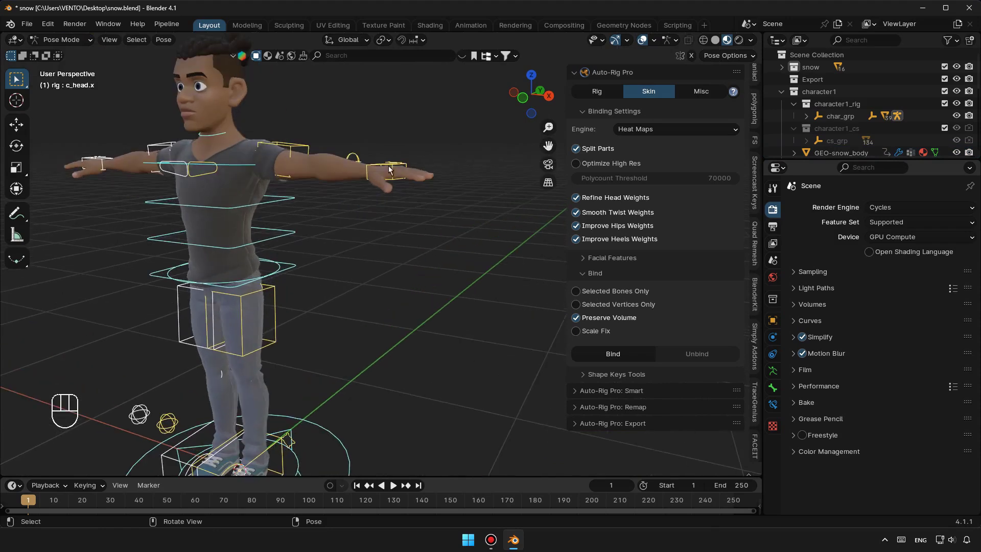
pyautogui.click(390, 167)
pyautogui.click(23, 128)
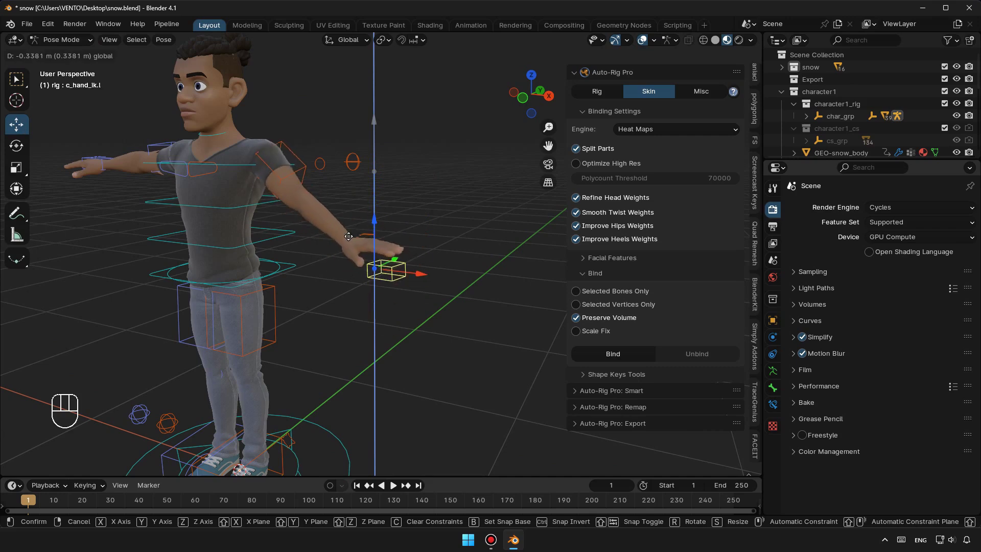
pyautogui.press('ctrl+z')
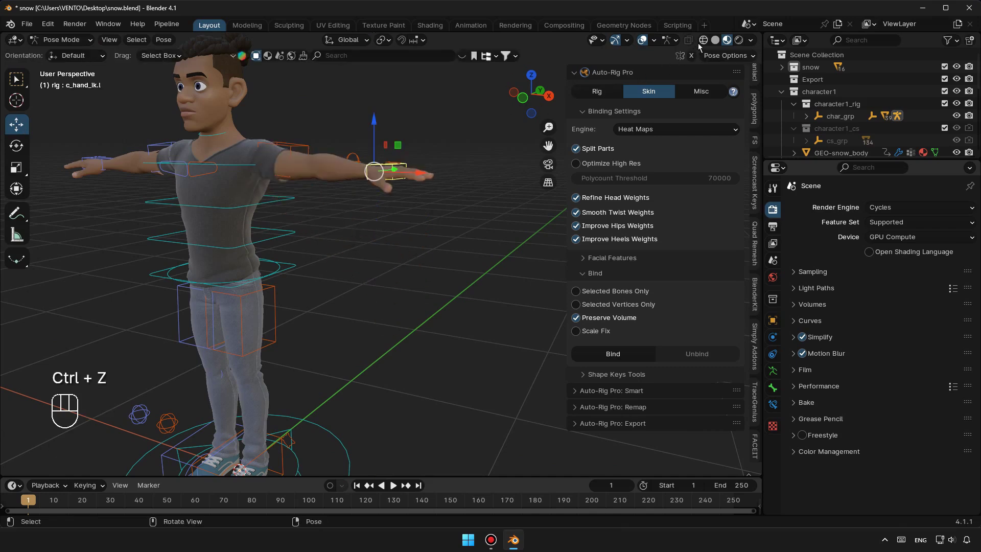
pyautogui.moveTo(698, 60); pyautogui.dragTo(718, 133)
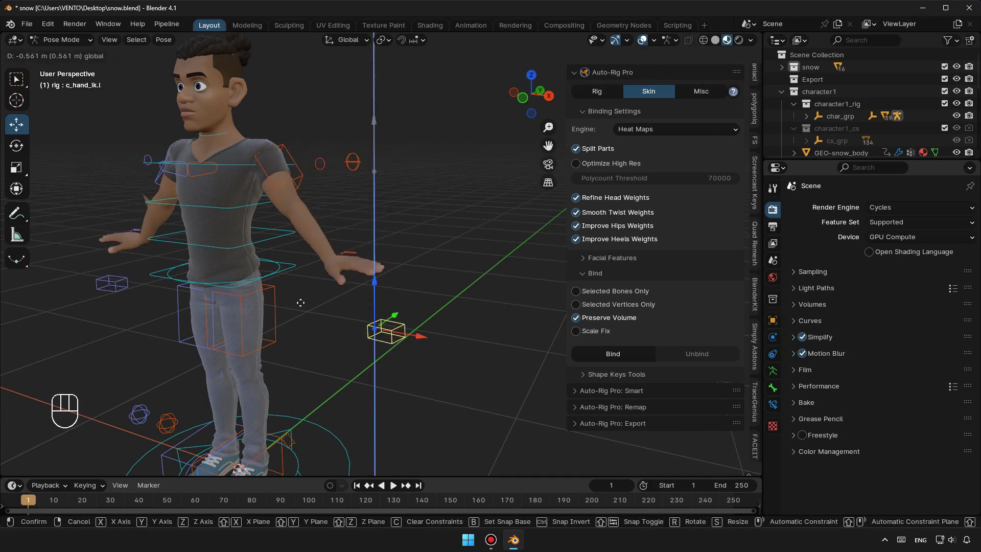
pyautogui.click(410, 363)
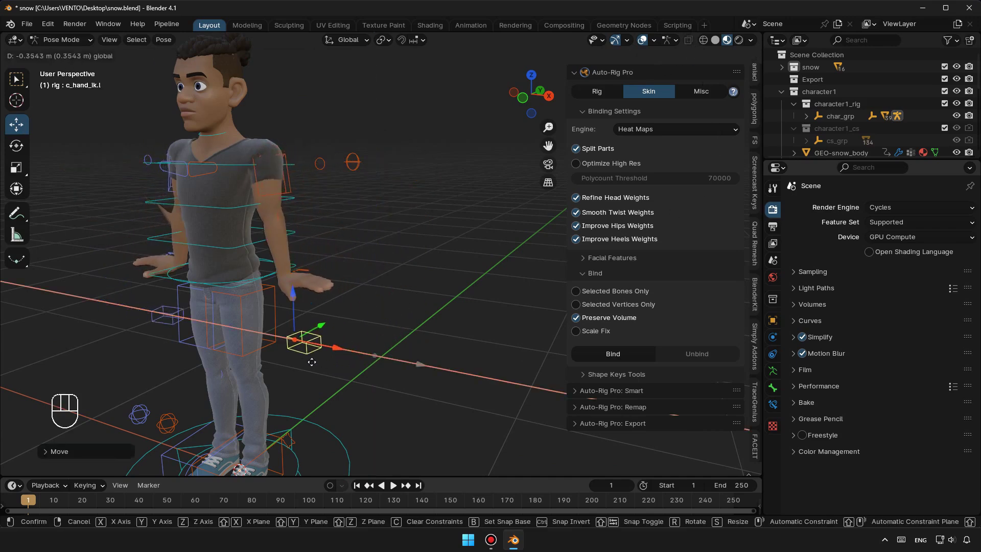
pyautogui.click(24, 150)
pyautogui.click(307, 306)
# Step: Rotate the hand controller to test the wrist, then leave the body mesh active
pyautogui.moveTo(262, 263); pyautogui.dragTo(291, 268)
pyautogui.moveTo(276, 270); pyautogui.dragTo(328, 296)
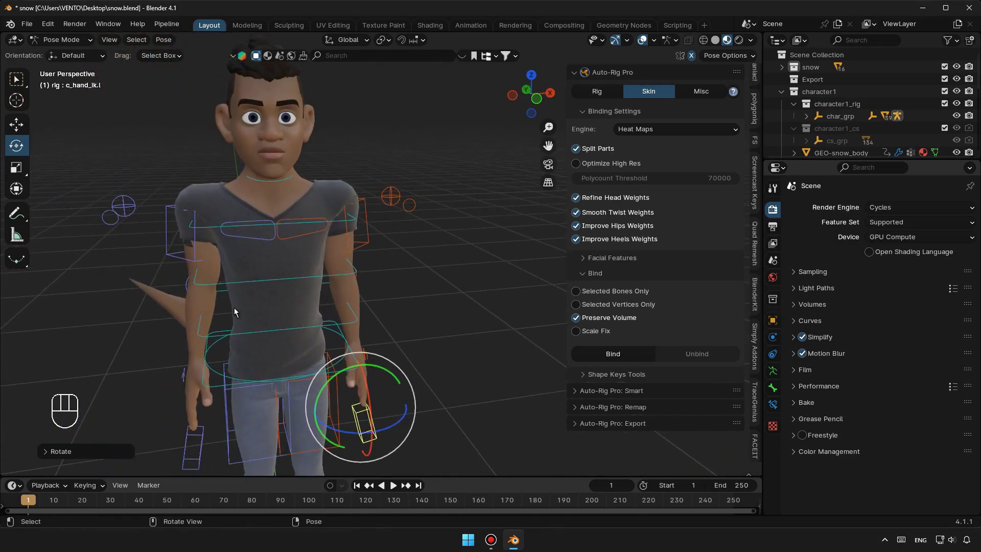
pyautogui.moveTo(256, 309); pyautogui.dragTo(245, 291)
pyautogui.middleClick(358, 310)
pyautogui.moveTo(332, 310); pyautogui.dragTo(346, 282)
pyautogui.click(334, 299)
pyautogui.moveTo(76, 45); pyautogui.dragTo(83, 63)
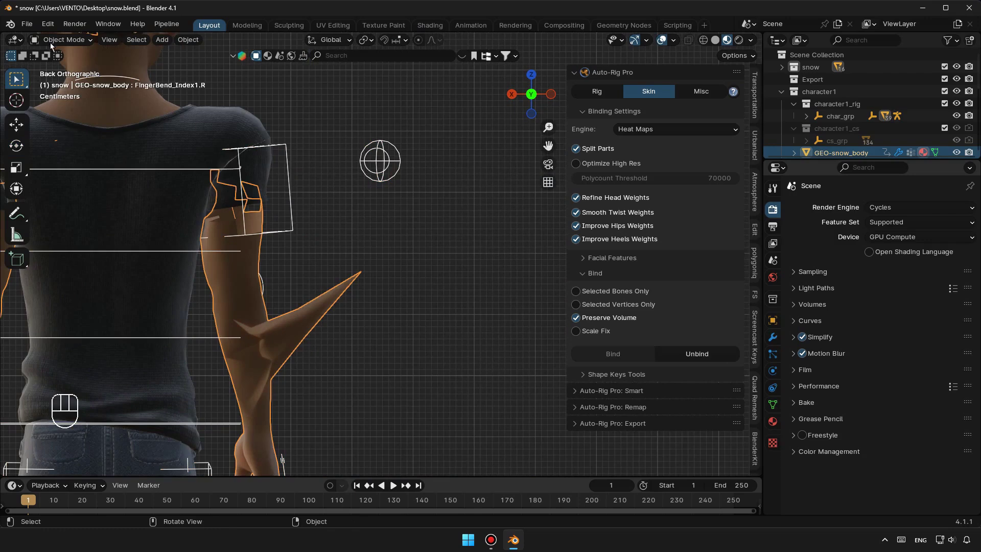
# Step: Inspect the bound body mesh's forearm in Edit Mode and return to Object Mode framed on it
pyautogui.moveTo(55, 46); pyautogui.dragTo(551, 143)
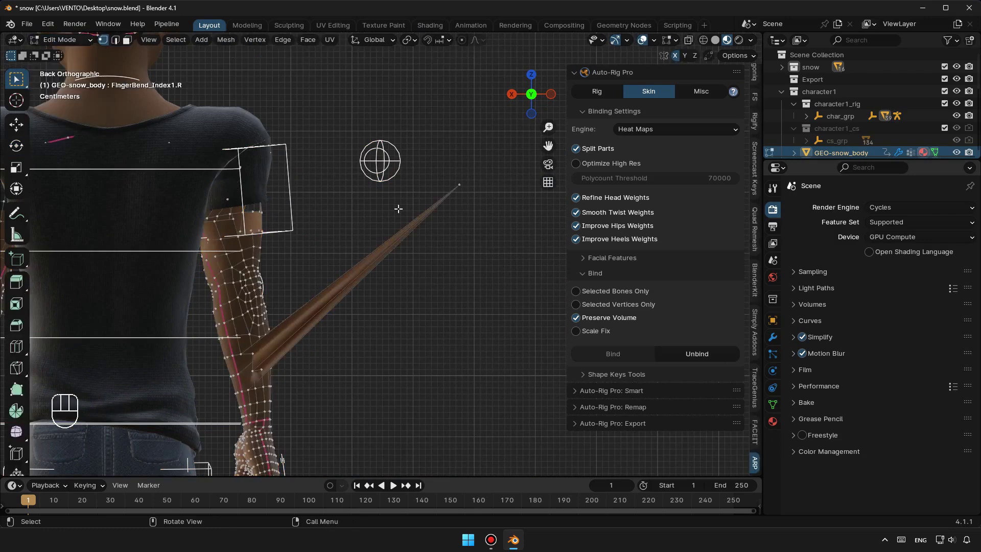
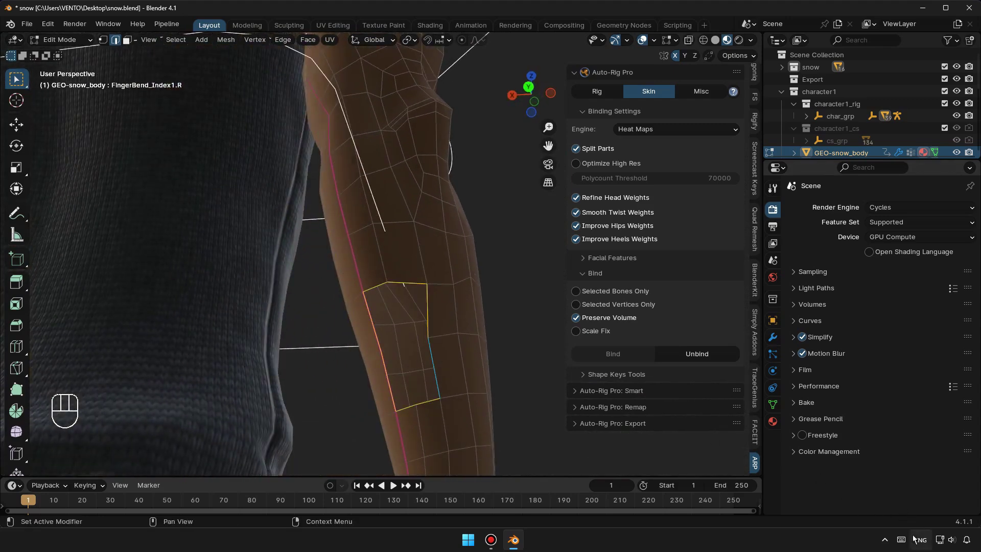
pyautogui.press('f')
pyautogui.moveTo(71, 42); pyautogui.dragTo(61, 52)
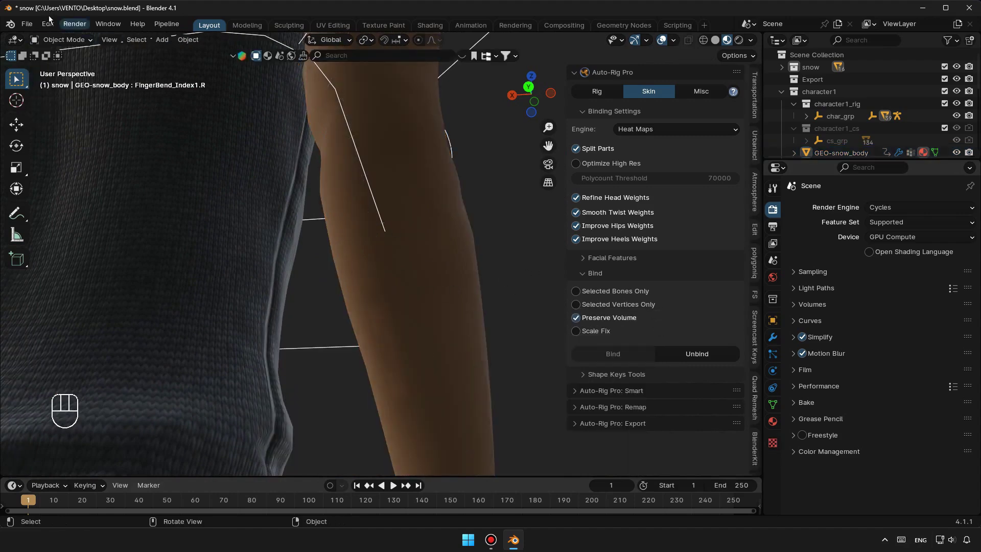
pyautogui.moveTo(61, 36); pyautogui.dragTo(76, 43)
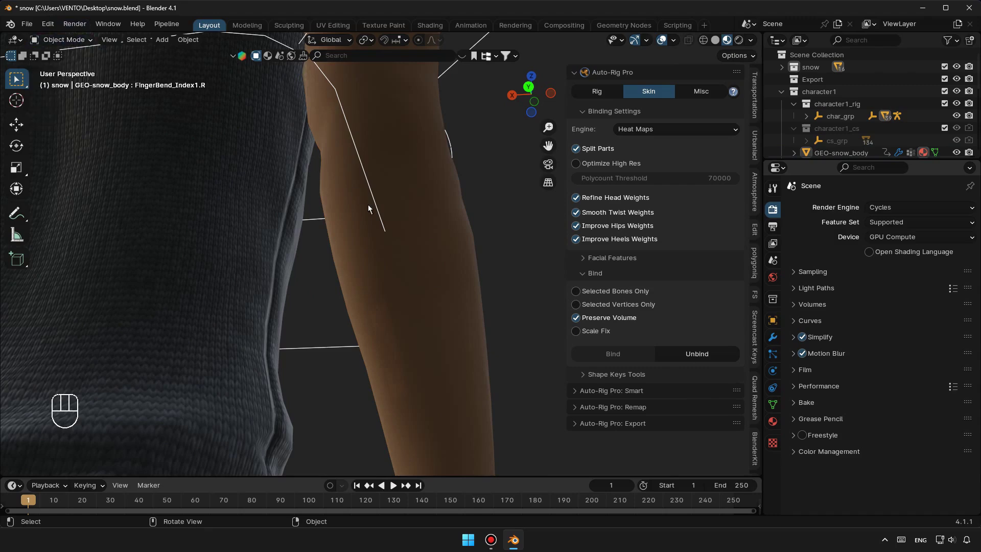
# Step: Select the character rig in Pose Mode and view it in front orthographic
pyautogui.moveTo(377, 288); pyautogui.dragTo(188, 251)
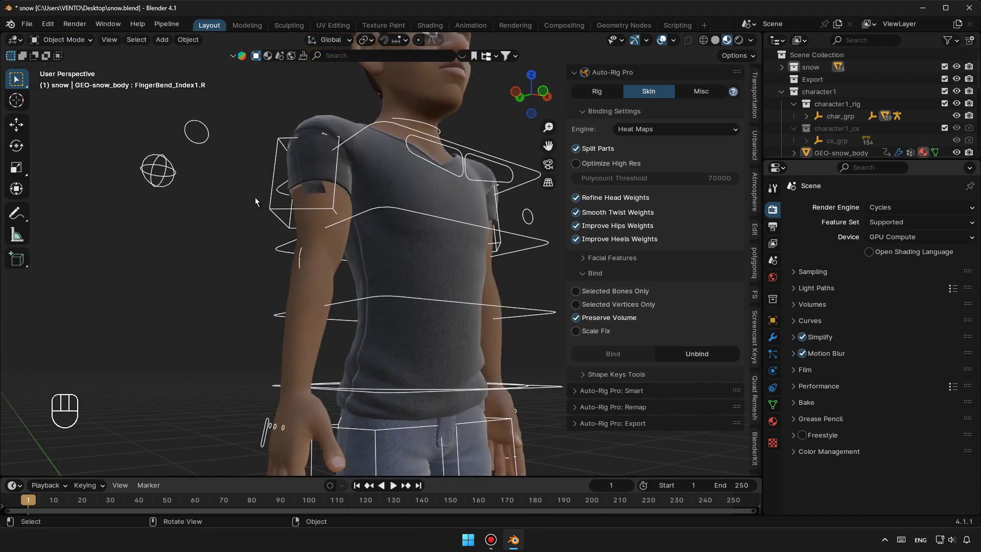
pyautogui.click(76, 41)
pyautogui.click(274, 177)
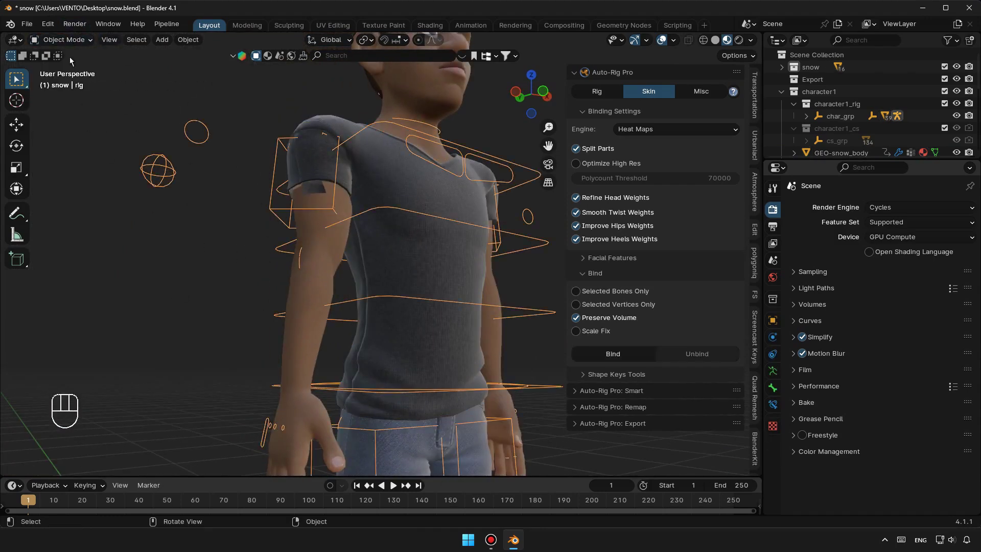
pyautogui.moveTo(75, 45); pyautogui.dragTo(315, 256)
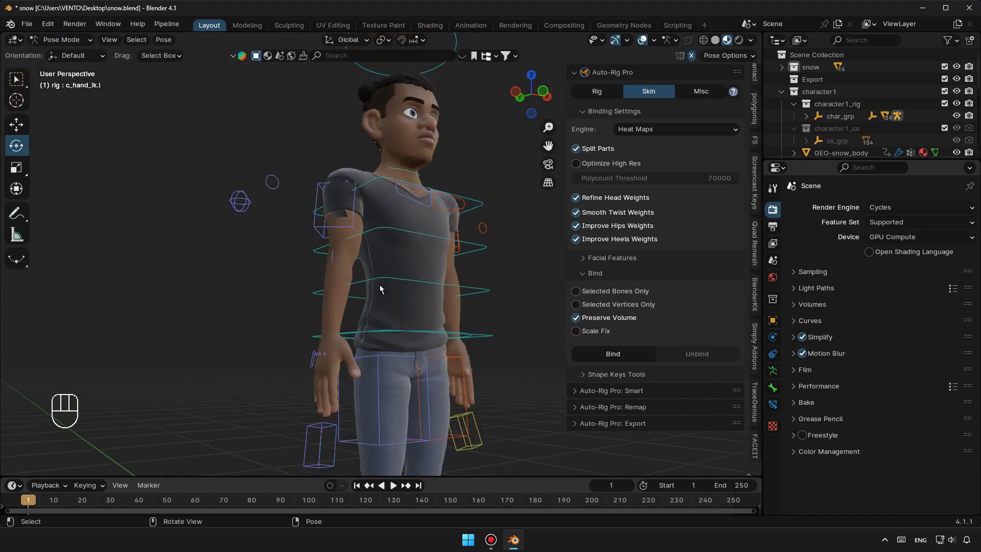
pyautogui.middleClick(391, 243)
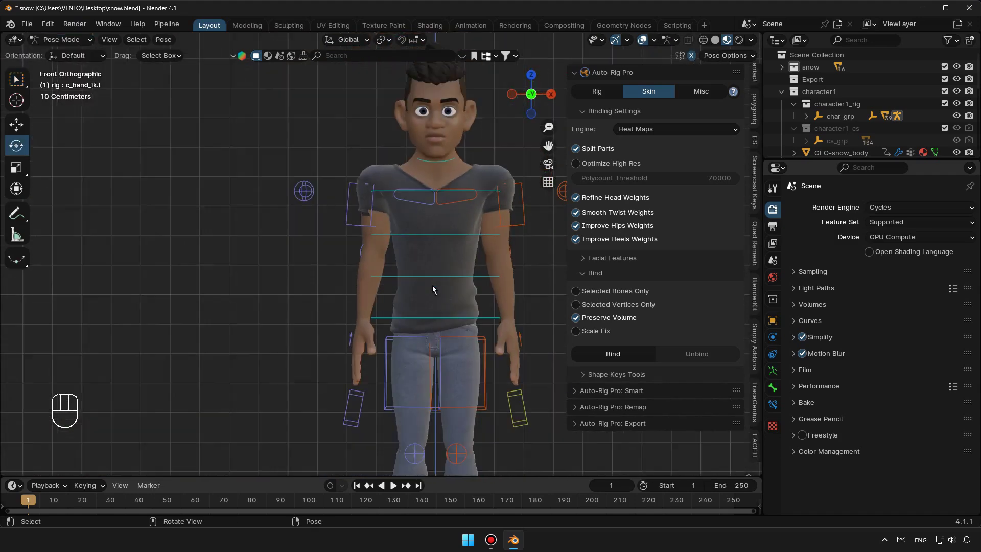
# Step: Zoom onto the face and make the snow head mesh active in Object Mode
pyautogui.moveTo(360, 308); pyautogui.dragTo(280, 308)
pyautogui.moveTo(305, 307); pyautogui.dragTo(296, 280)
pyautogui.moveTo(291, 309); pyautogui.dragTo(368, 338)
pyautogui.moveTo(371, 318); pyautogui.dragTo(359, 285)
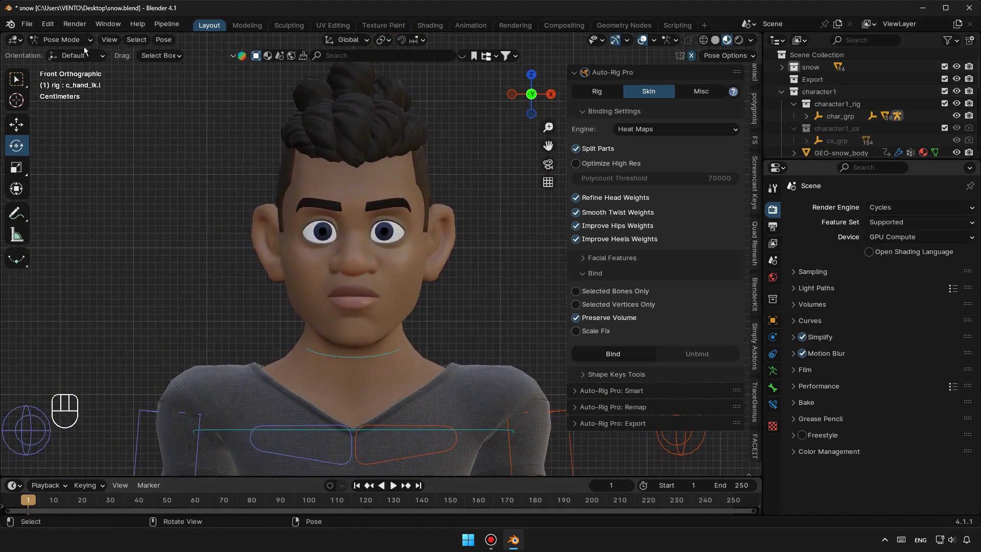
pyautogui.moveTo(80, 45); pyautogui.dragTo(74, 57)
pyautogui.click(405, 182)
pyautogui.moveTo(419, 279); pyautogui.dragTo(437, 305)
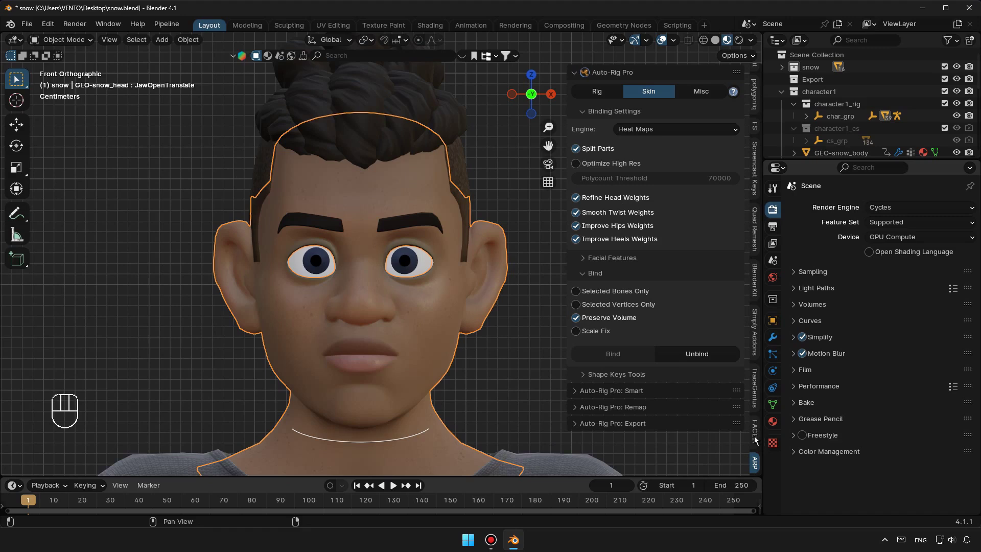
# Step: Register GEO-snow_head as a FaceIt face object and grab-test one eyeball, undoing the move
pyautogui.click(757, 440)
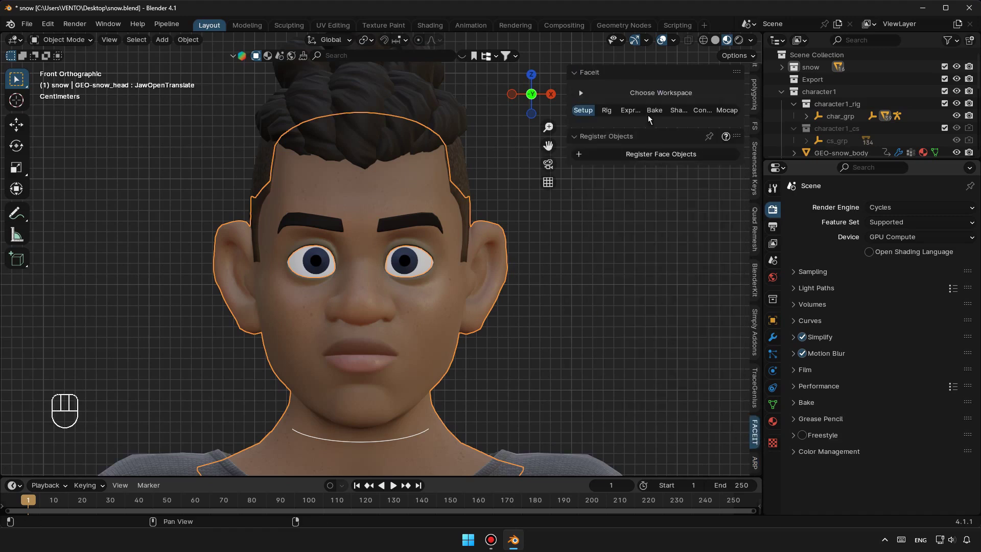
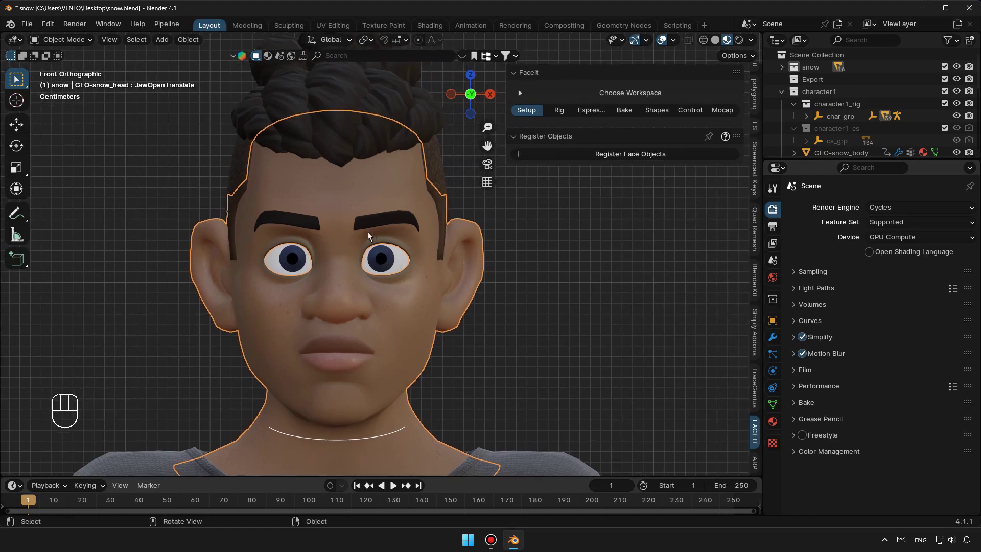
pyautogui.moveTo(632, 160); pyautogui.dragTo(391, 224)
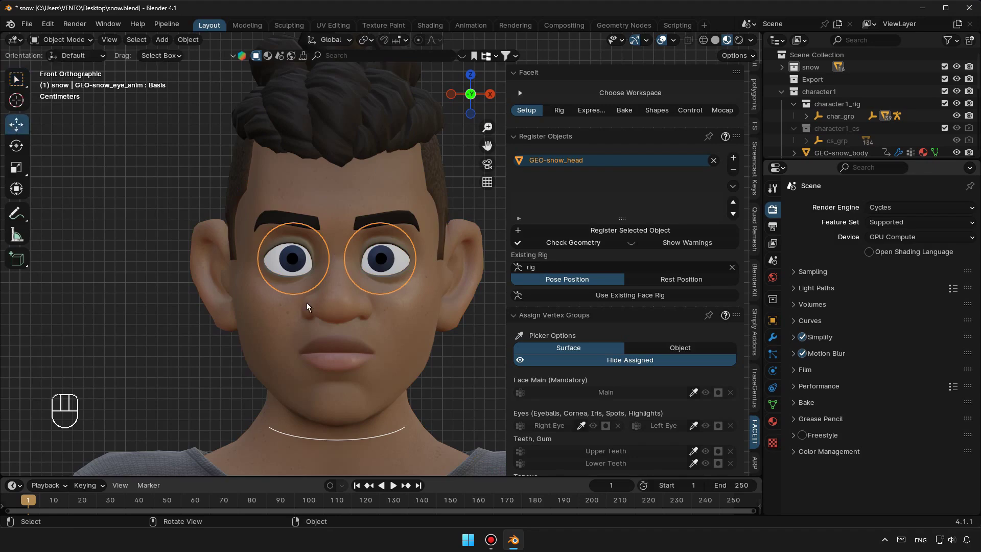
pyautogui.moveTo(301, 308); pyautogui.dragTo(346, 299)
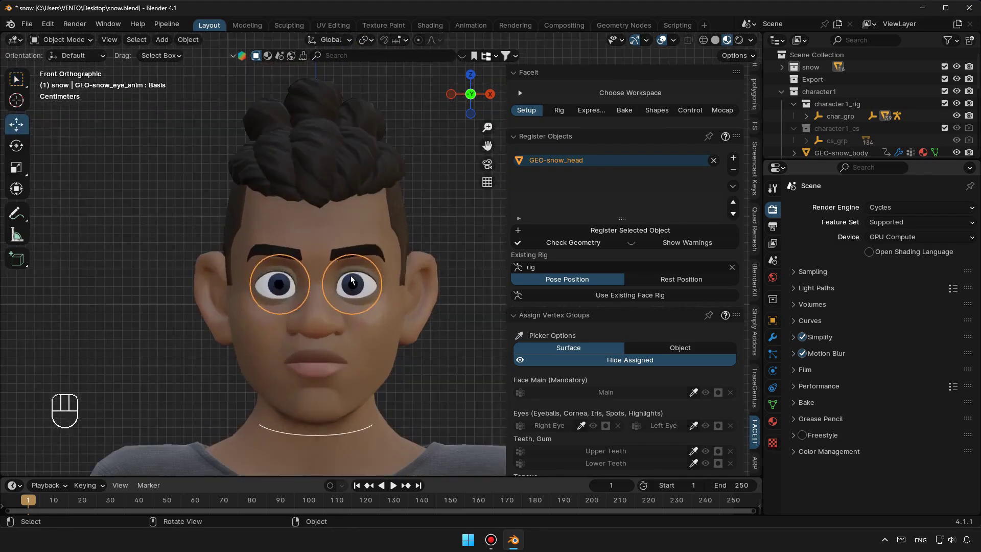
pyautogui.moveTo(353, 280); pyautogui.dragTo(434, 337)
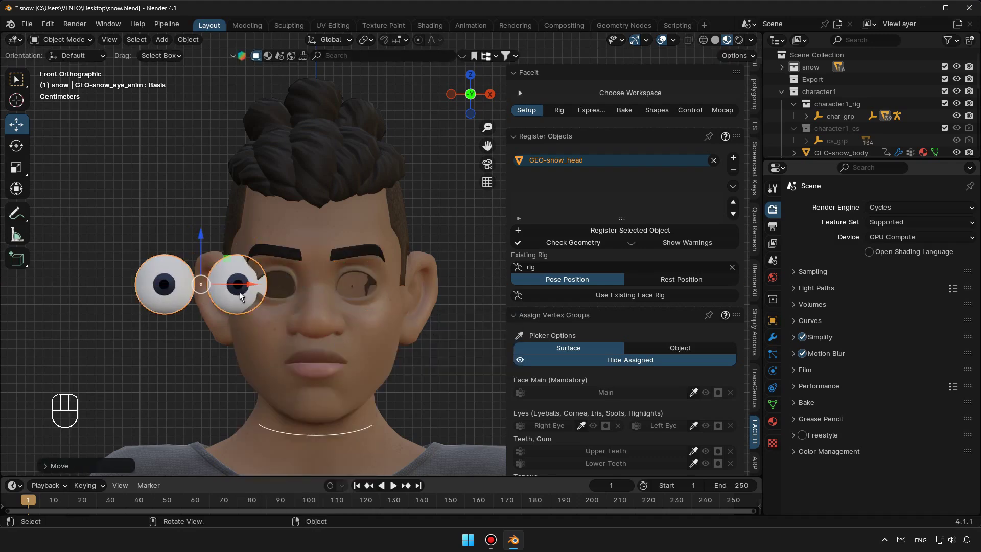
pyautogui.press('ctrl+z')
pyautogui.middleClick(332, 326)
# Step: Move-test the other eyeball, check it in wireframe and Edit Mode, then return to solid shading
pyautogui.moveTo(360, 297); pyautogui.dragTo(318, 342)
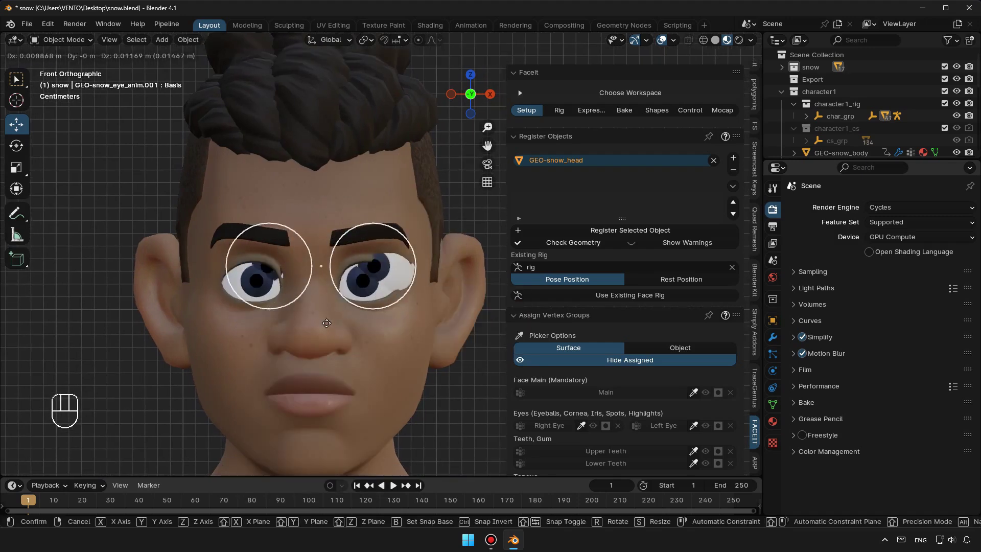
pyautogui.press('Escape')
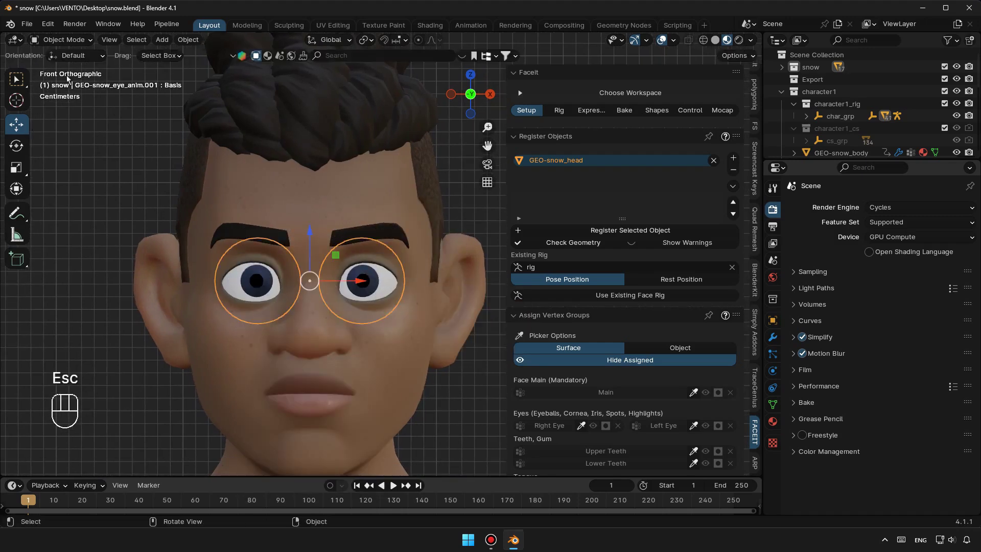
pyautogui.moveTo(78, 43); pyautogui.dragTo(65, 69)
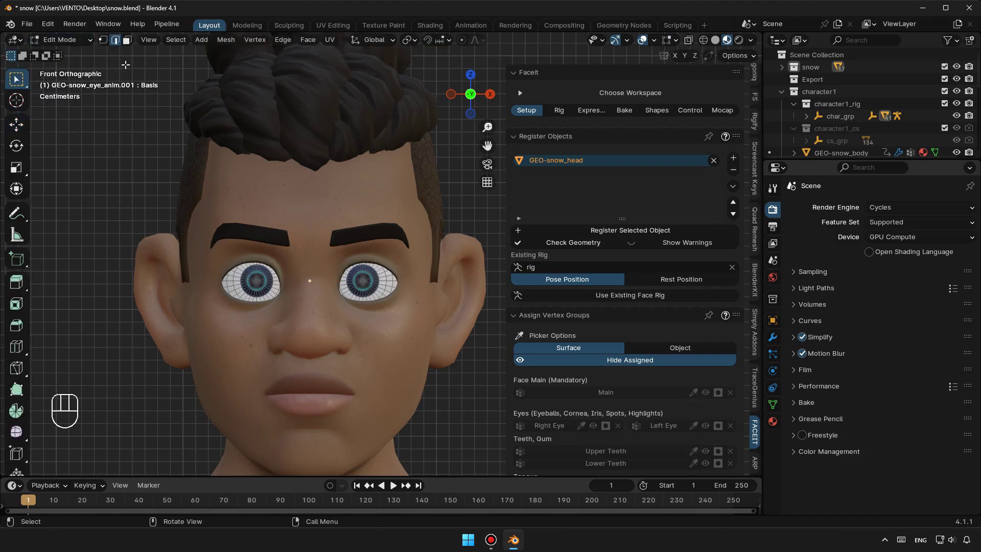
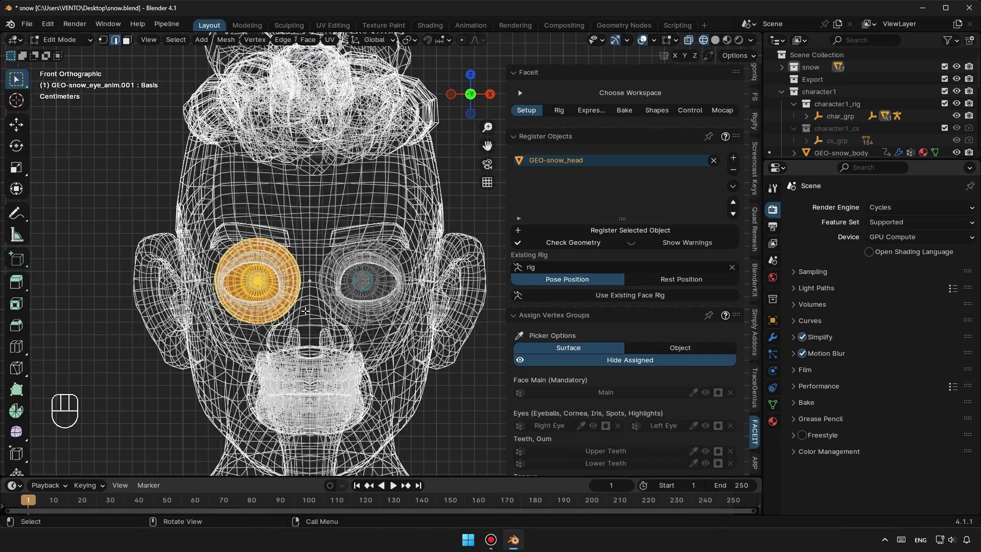
pyautogui.press('Delete')
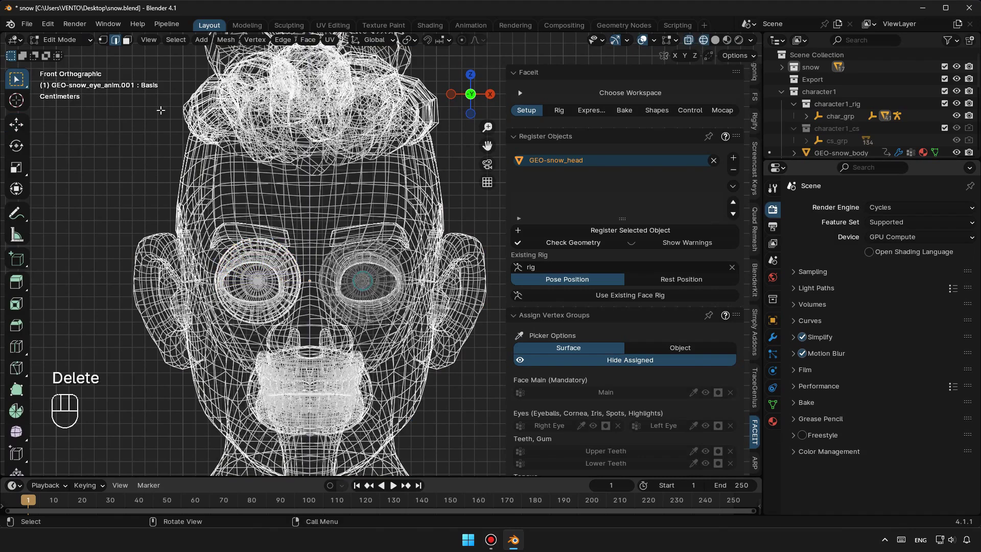
pyautogui.press('Tab')
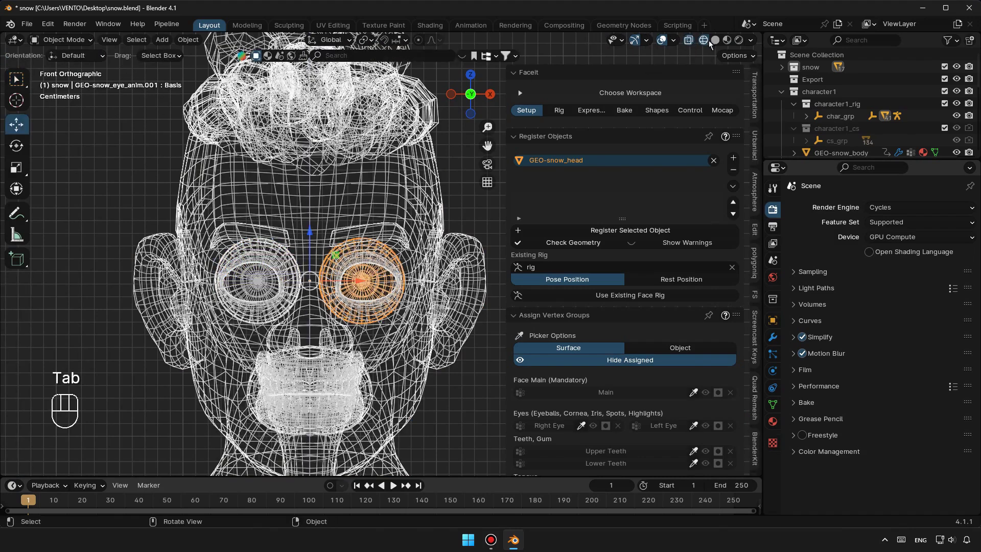
pyautogui.click(716, 43)
# Step: Check both eyeball objects again and end with an eye selected for registration
pyautogui.click(361, 283)
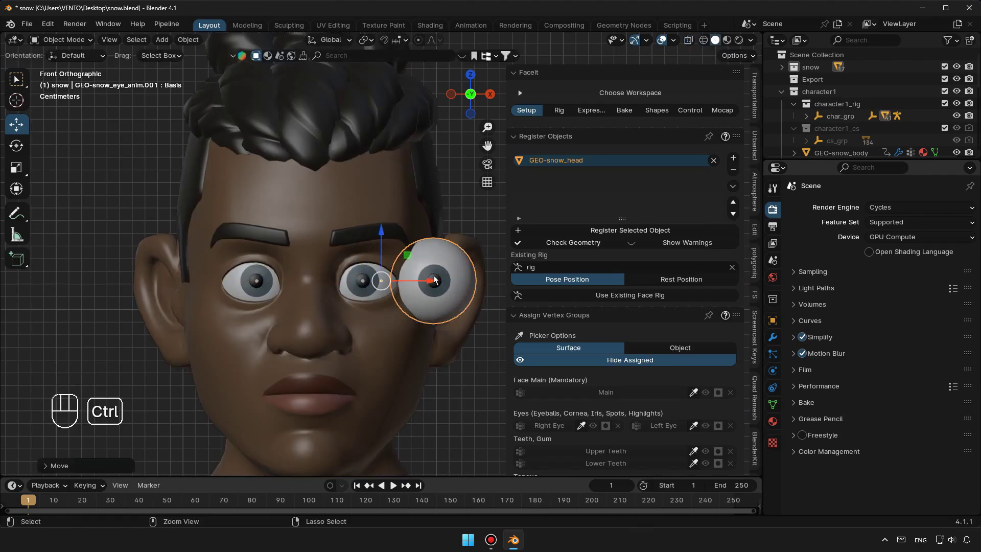
pyautogui.press('ctrl+z')
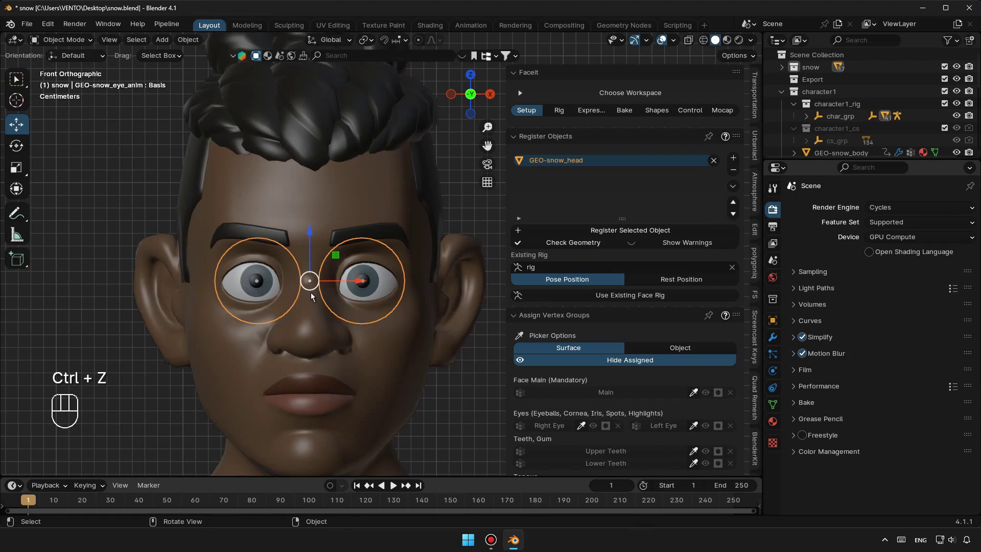
pyautogui.click(351, 285)
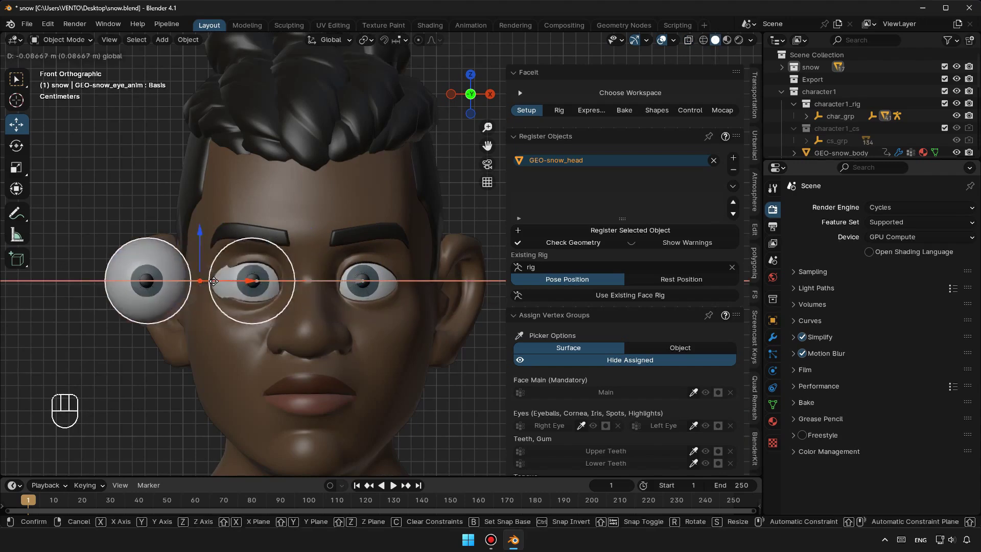
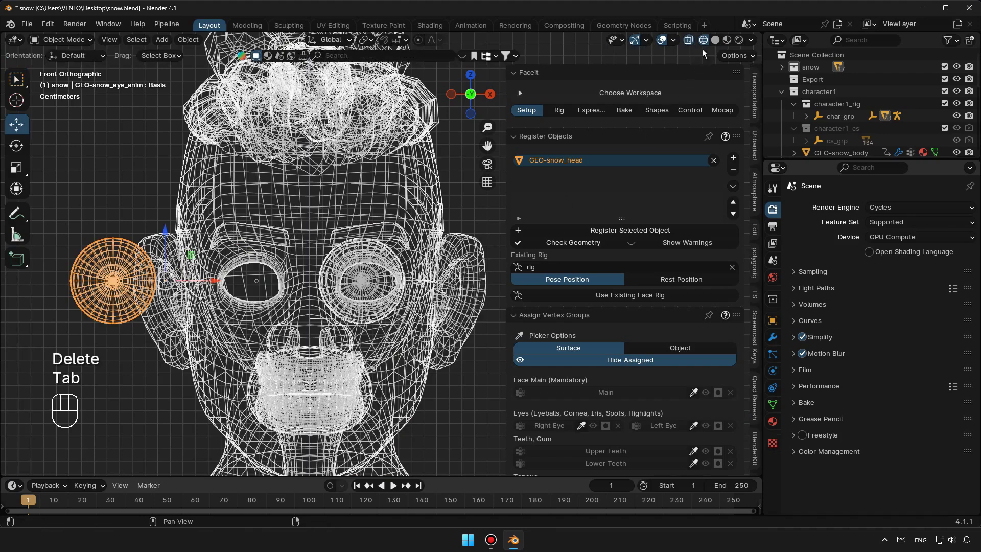
pyautogui.click(713, 44)
pyautogui.click(208, 286)
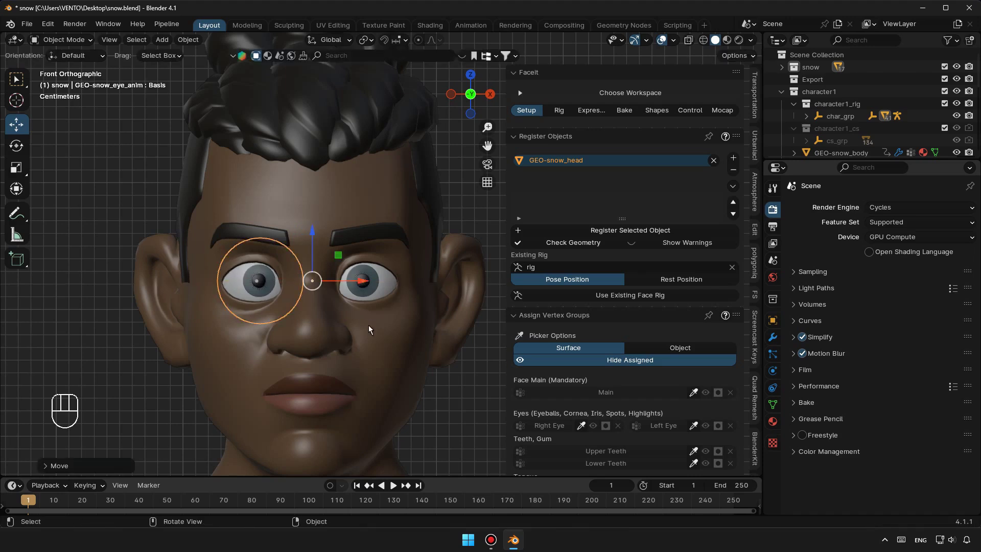
pyautogui.click(381, 295)
pyautogui.click(252, 282)
pyautogui.click(395, 286)
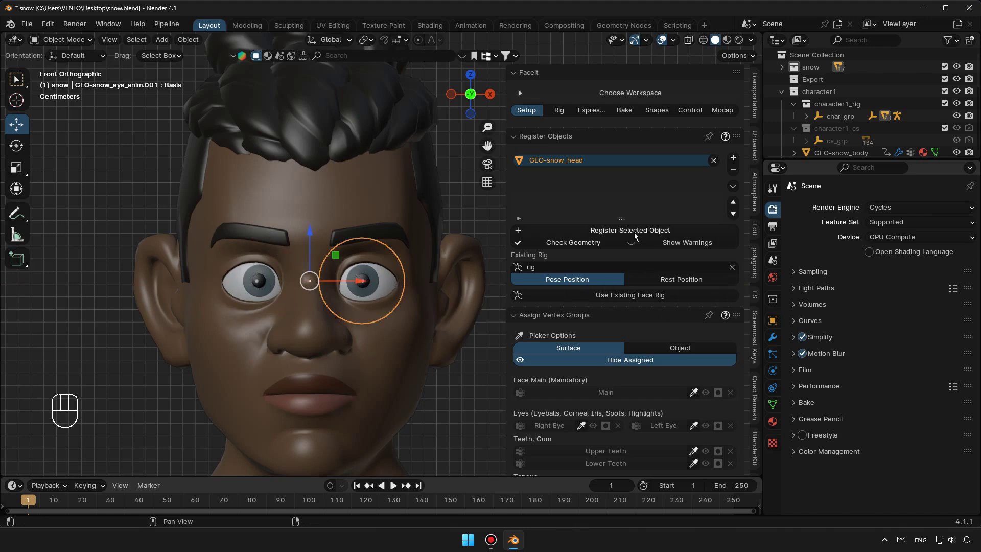
# Step: Register both eyeball objects with FaceIt and hide the head mesh to reveal the teeth
pyautogui.click(637, 236)
pyautogui.click(261, 292)
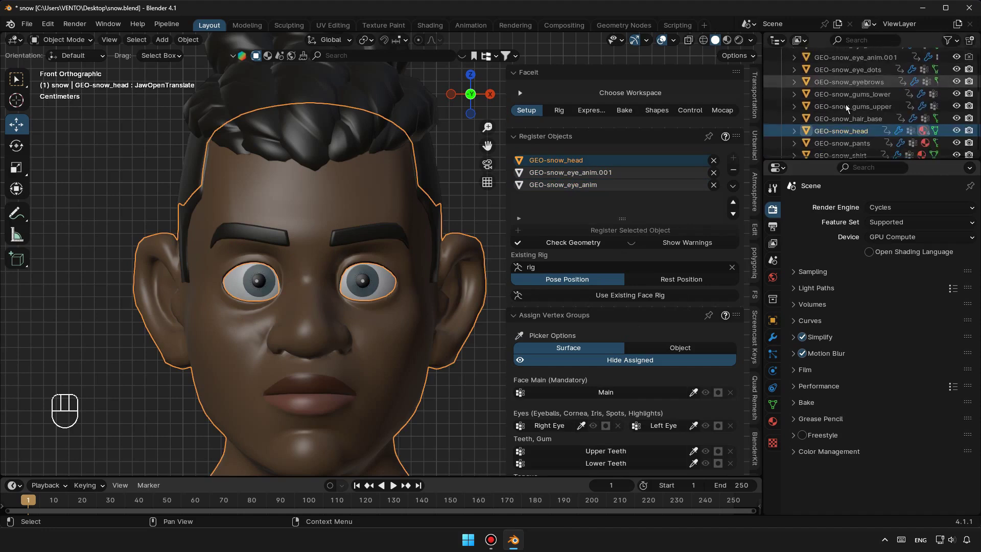
pyautogui.click(959, 109)
pyautogui.click(335, 371)
pyautogui.click(331, 393)
pyautogui.moveTo(332, 393); pyautogui.dragTo(289, 297)
pyautogui.click(334, 406)
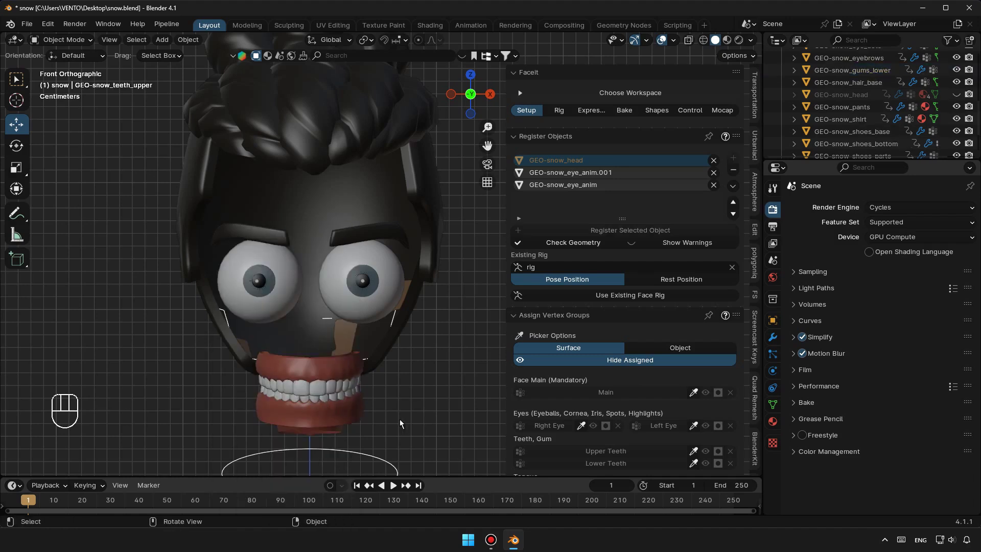
# Step: Register the upper teeth, lower gums and GEO-snow_tongue, then make GEO-snow_head visible again
pyautogui.click(345, 400)
pyautogui.click(332, 420)
pyautogui.moveTo(331, 420); pyautogui.dragTo(280, 313)
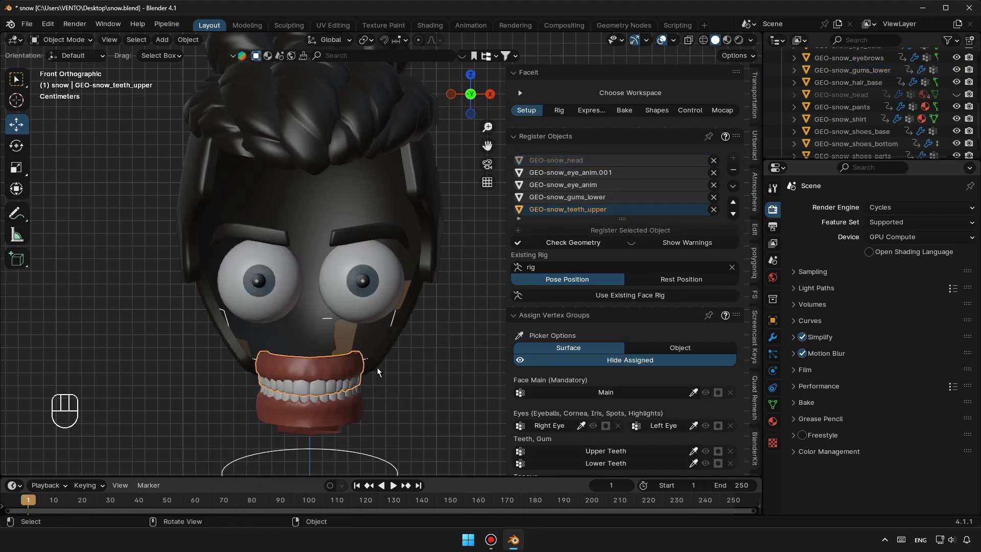
pyautogui.click(400, 375)
pyautogui.moveTo(453, 388); pyautogui.dragTo(363, 356)
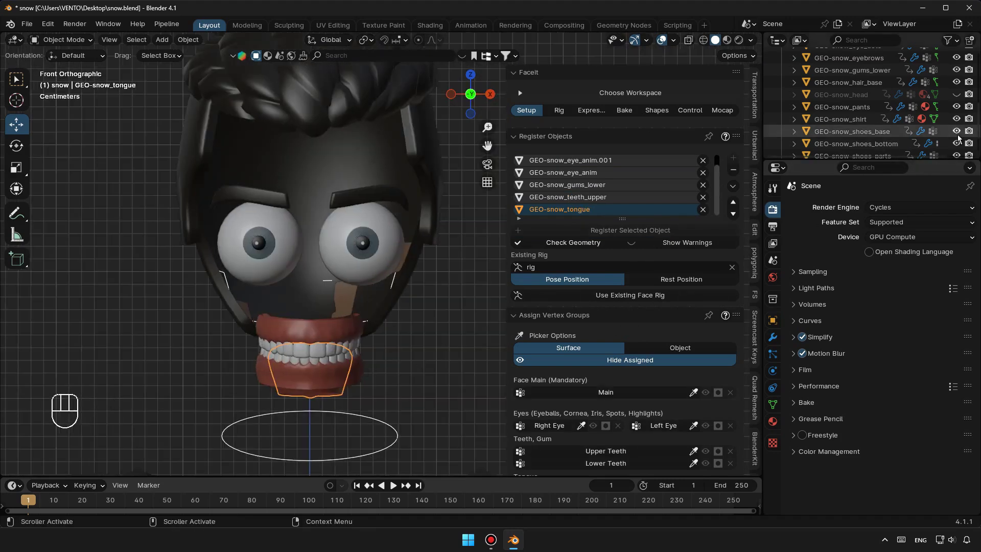
pyautogui.click(958, 100)
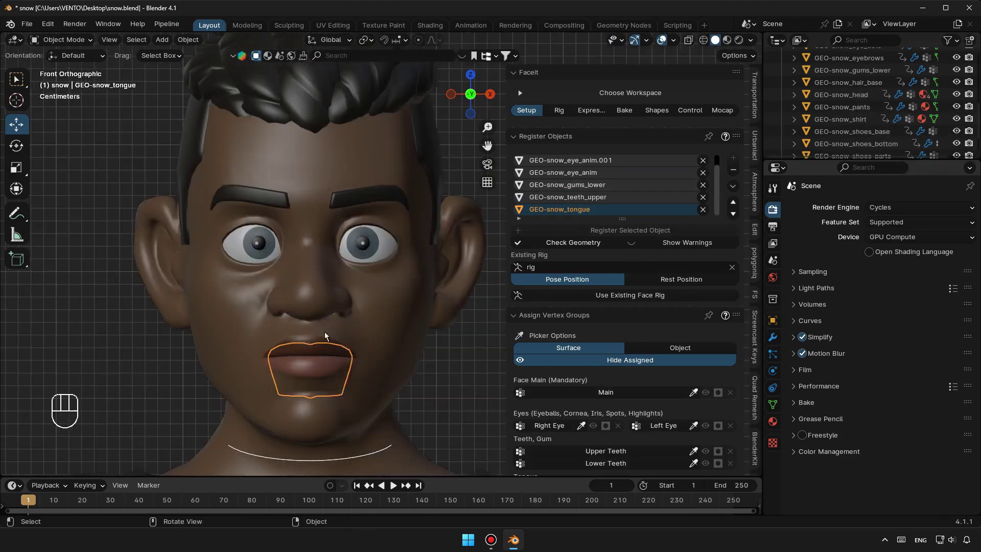
pyautogui.middleClick(328, 344)
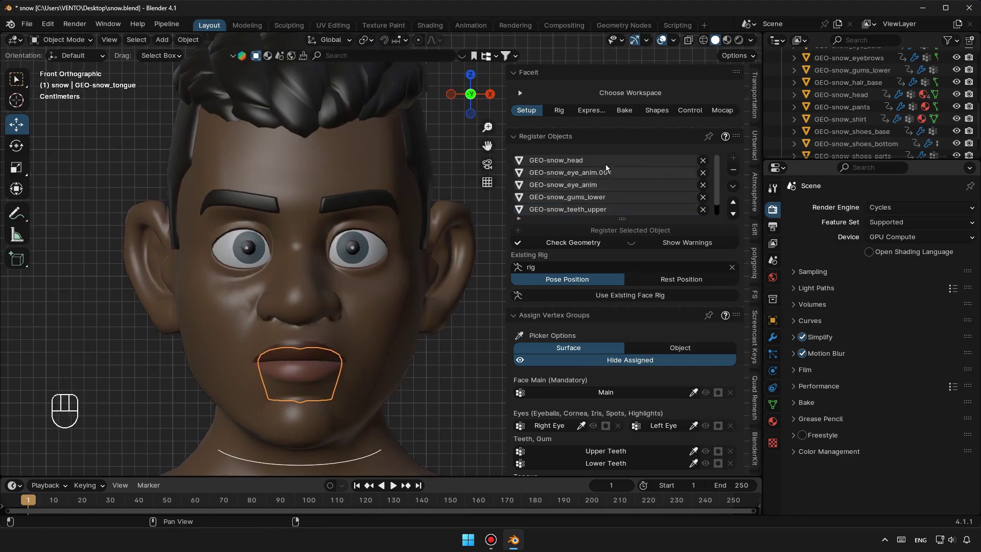
# Step: Assign the head as the Main face group and the left and right eyes to their eye groups
pyautogui.moveTo(605, 158); pyautogui.dragTo(624, 393)
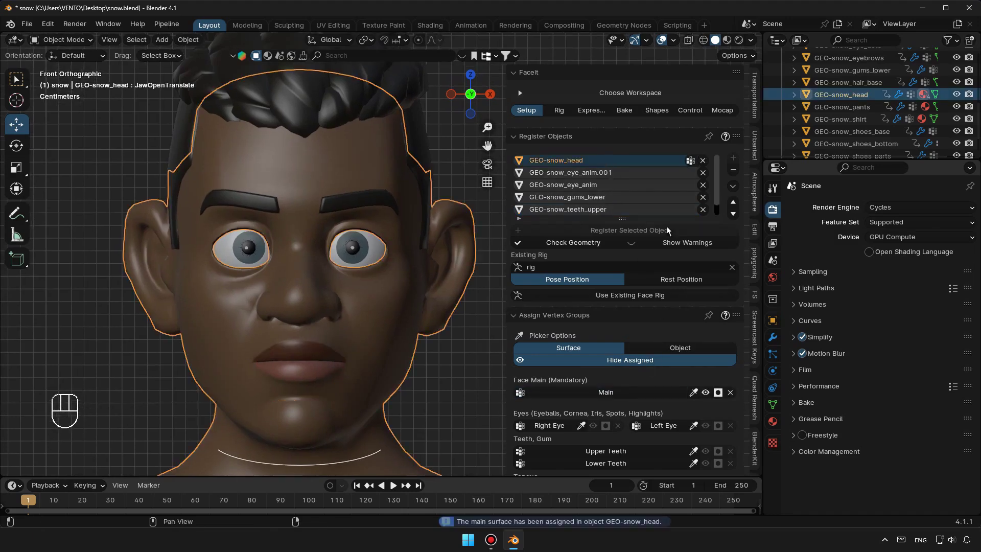
pyautogui.click(599, 179)
pyautogui.moveTo(599, 180); pyautogui.dragTo(663, 430)
pyautogui.click(588, 191)
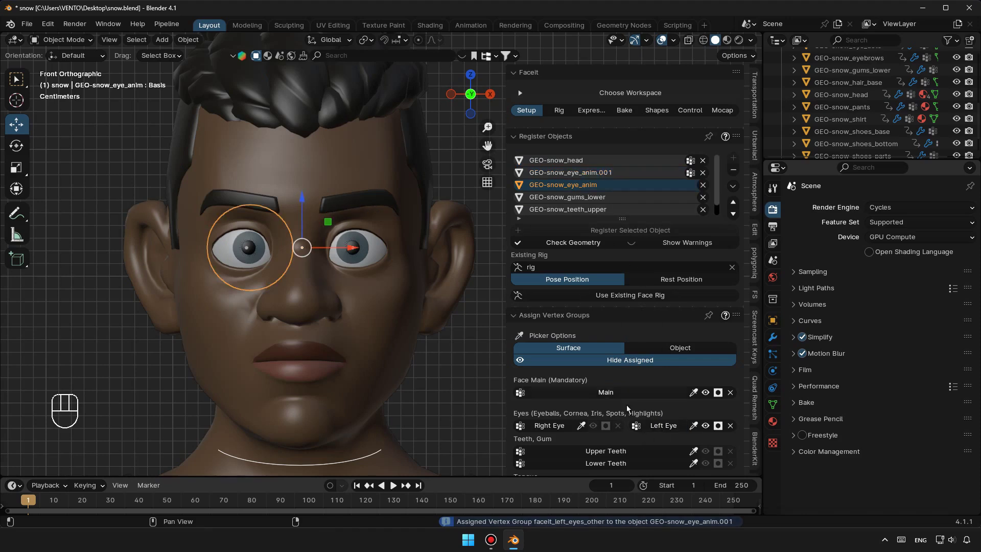
pyautogui.click(546, 429)
# Step: Assign the upper teeth and tongue groups, then generate the facial landmarks from the Rig tab
pyautogui.moveTo(593, 200); pyautogui.dragTo(602, 146)
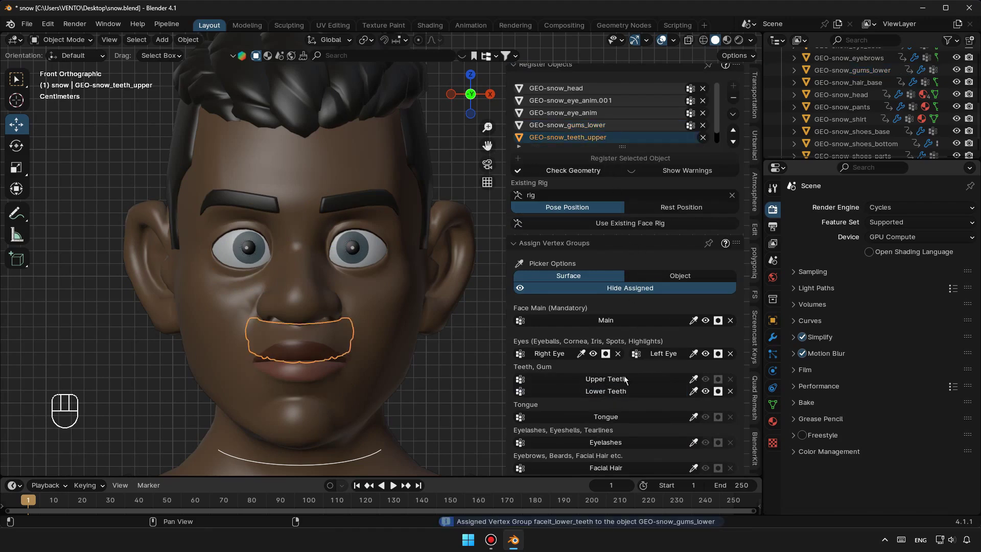
pyautogui.click(627, 381)
pyautogui.click(595, 145)
pyautogui.click(625, 419)
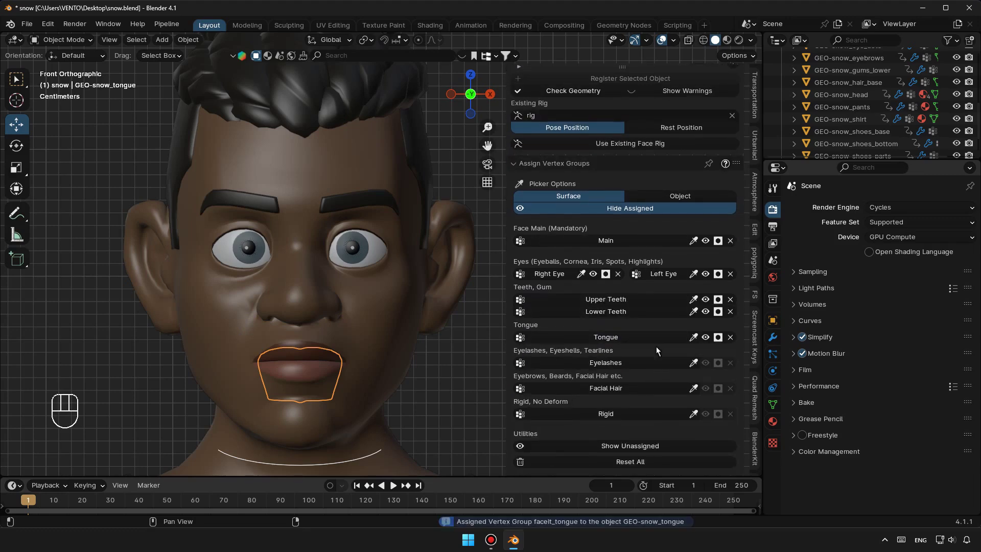
pyautogui.click(567, 113)
pyautogui.click(637, 171)
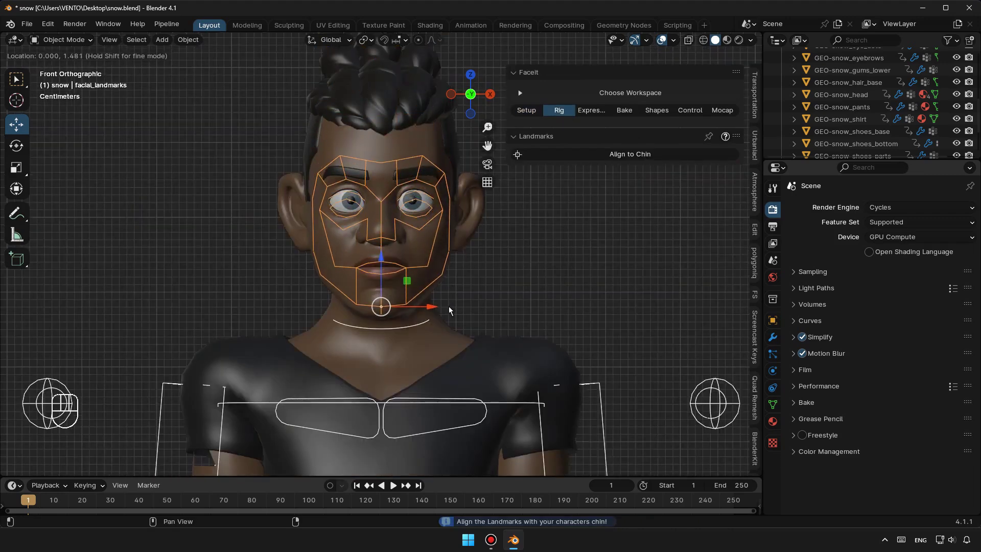
# Step: Confirm Align to Chin and Match Face Height on the facial landmarks
pyautogui.click(452, 310)
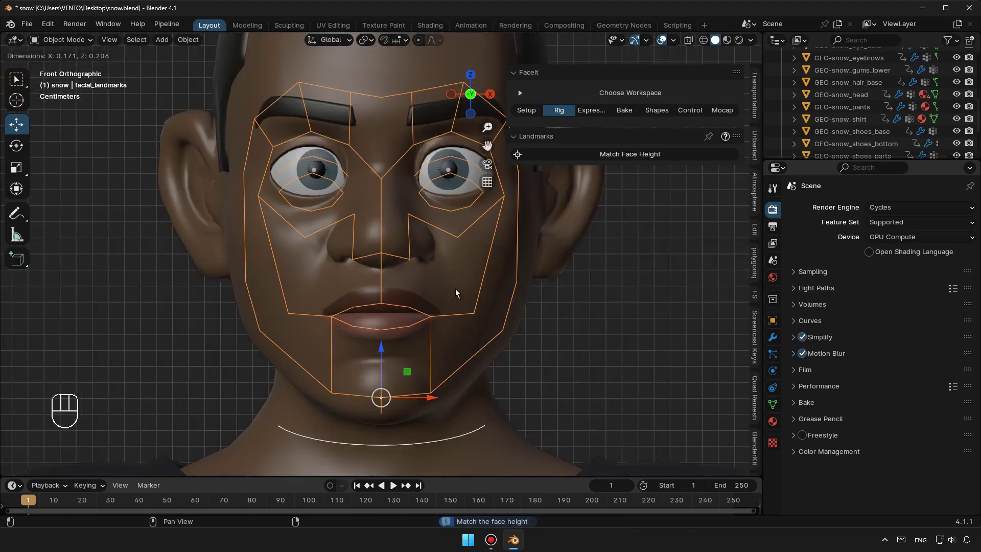
pyautogui.click(457, 284)
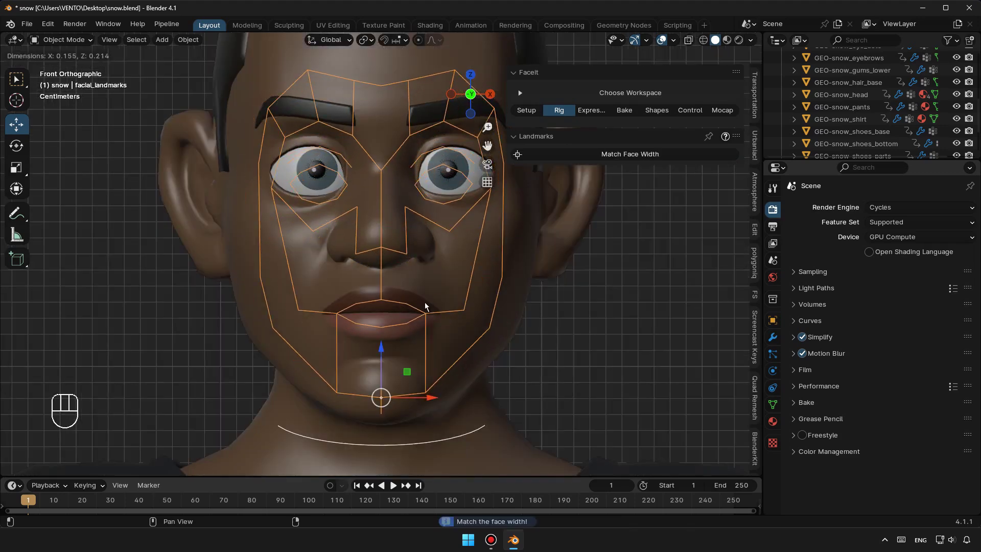
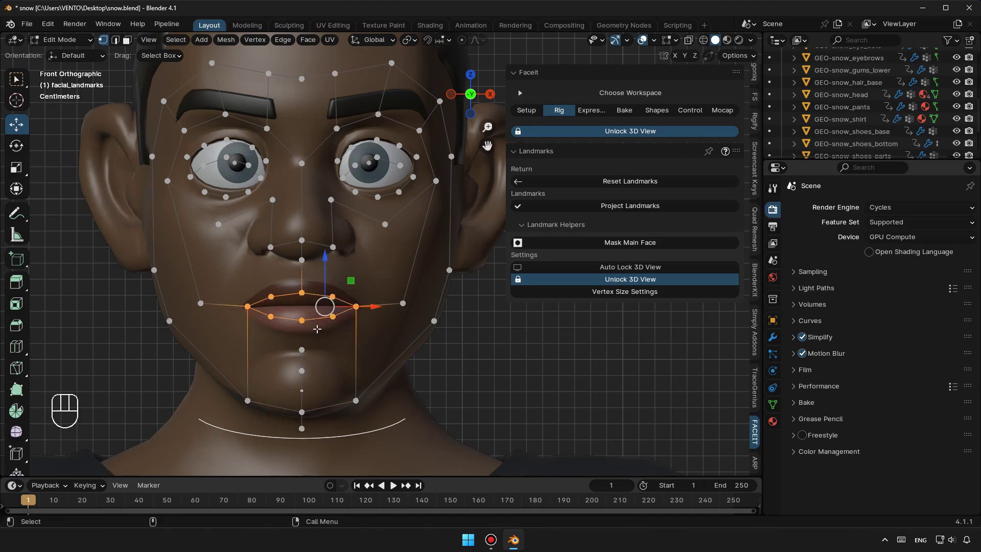
# Step: Scale the selected mouth landmark points (S) to widen them to the lips
pyautogui.press('s')
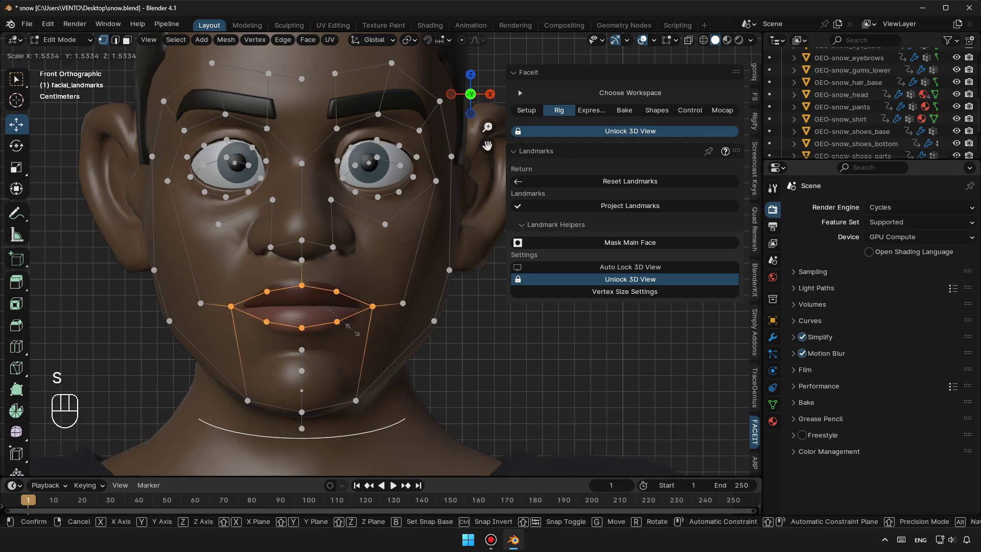
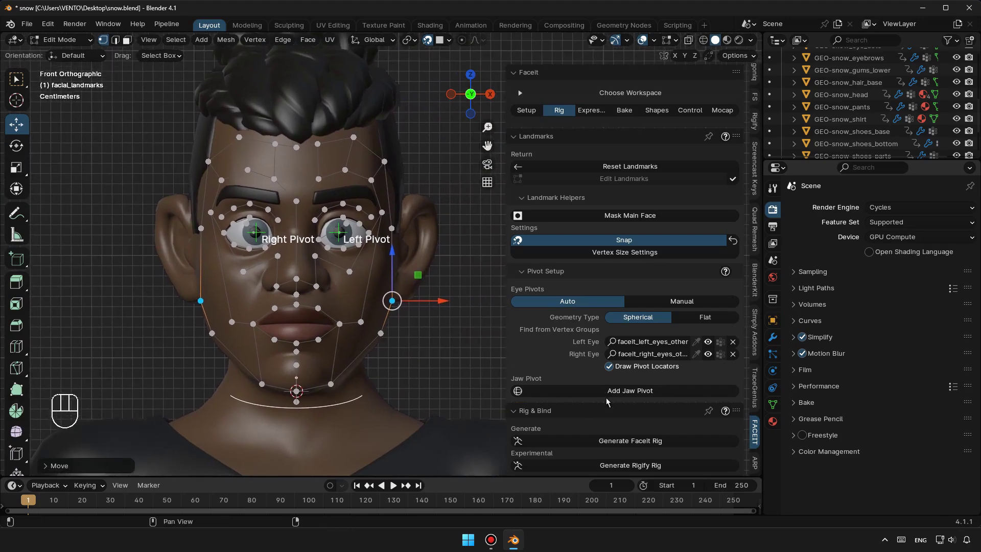
# Step: Generate the FaceIt rig from the landmarks and bind it to the snow face
pyautogui.click(624, 446)
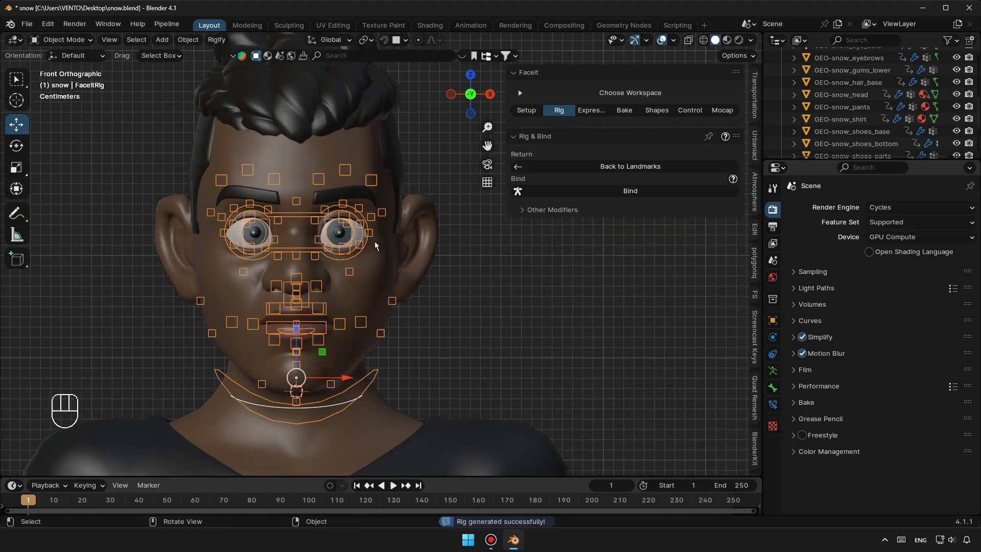
pyautogui.moveTo(629, 191); pyautogui.dragTo(626, 218)
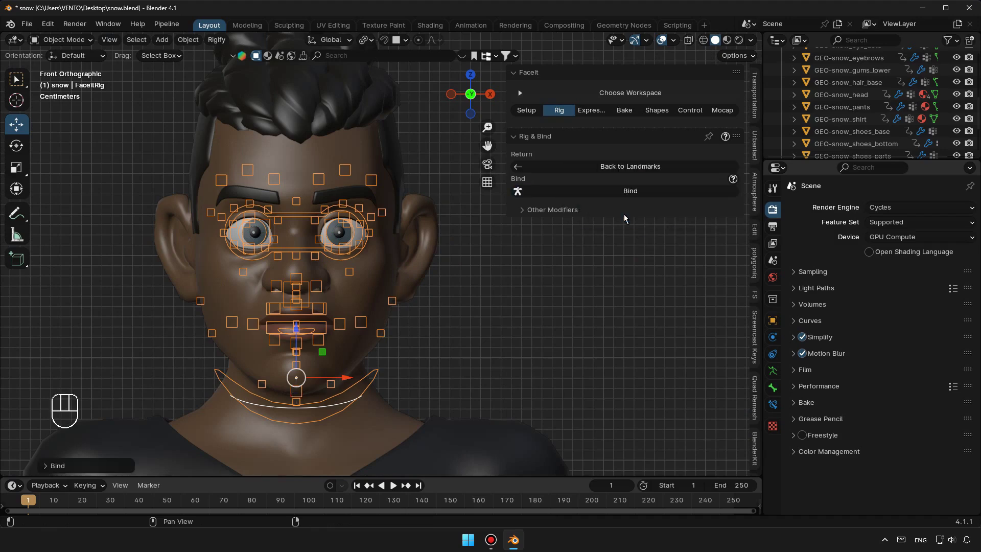
pyautogui.click(396, 371)
# Step: Inspect the bound rig around the face and select it for posing
pyautogui.moveTo(385, 369); pyautogui.dragTo(377, 349)
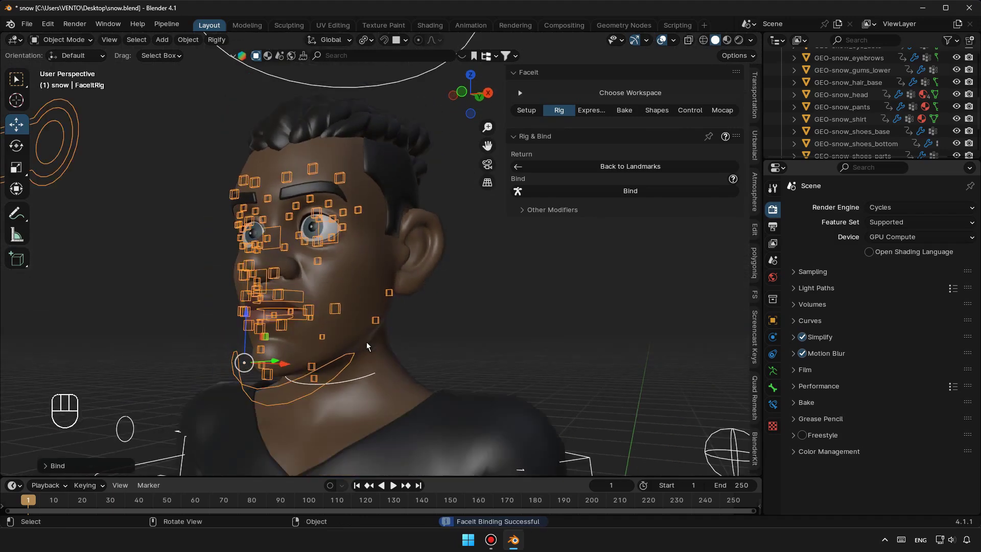
pyautogui.middleClick(414, 316)
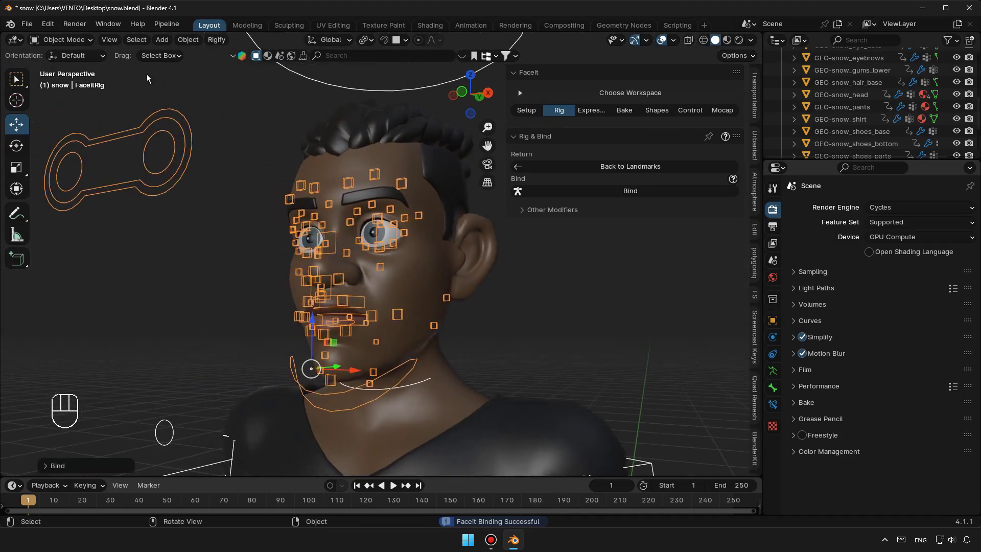
pyautogui.click(80, 50)
# Step: Pose the eye and lip controls to check the rig deforms the face, undoing the eye move
pyautogui.moveTo(79, 45); pyautogui.dragTo(65, 81)
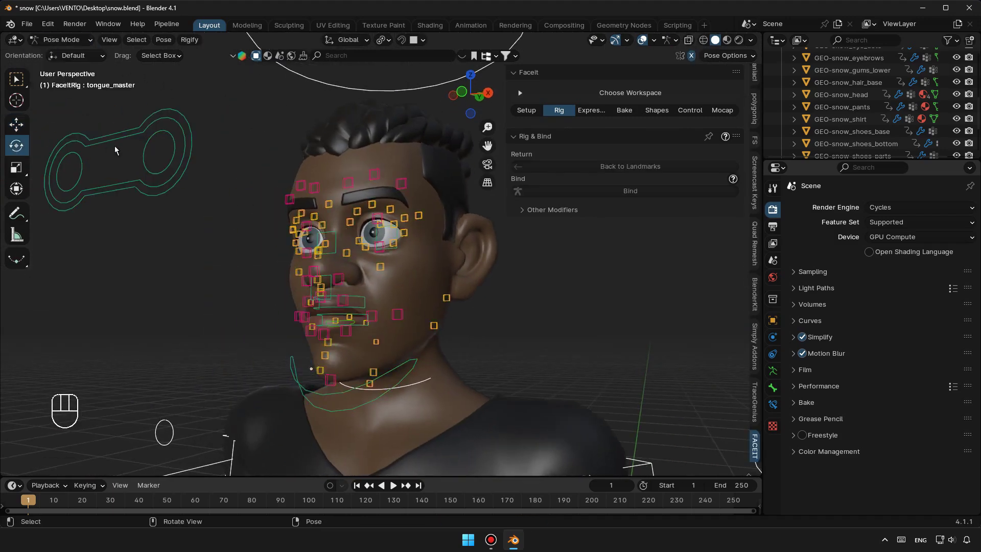
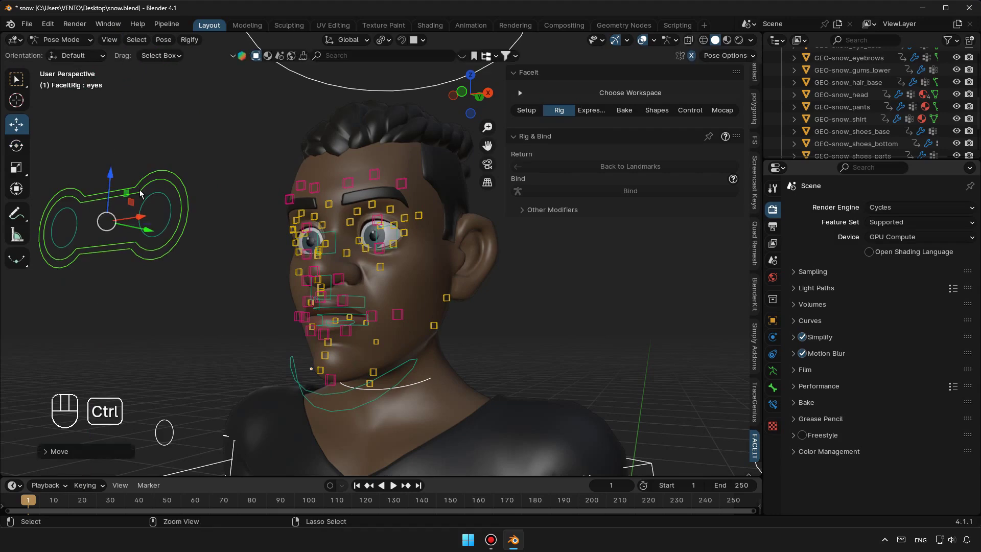
pyautogui.press('ctrl+z')
pyautogui.moveTo(377, 336); pyautogui.dragTo(399, 311)
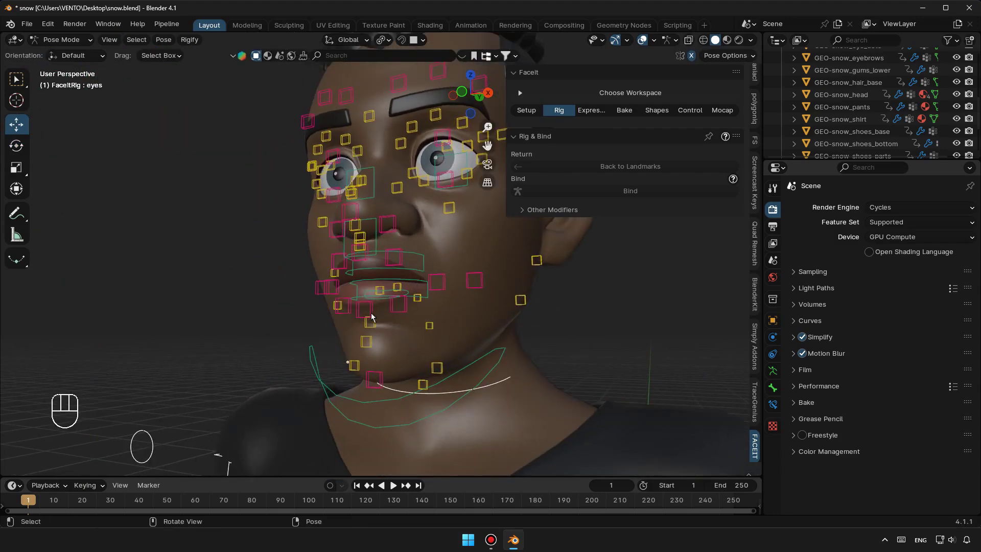
pyautogui.click(370, 278)
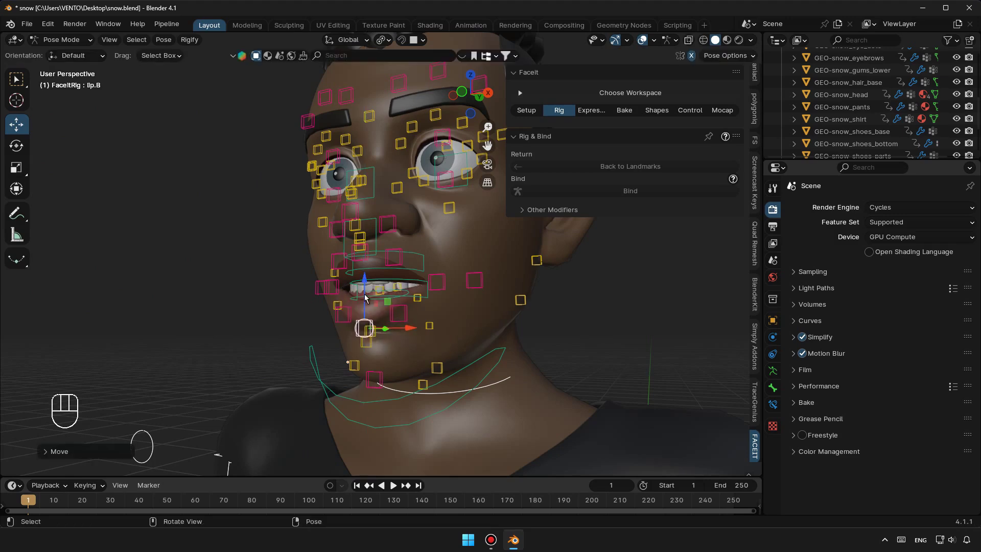
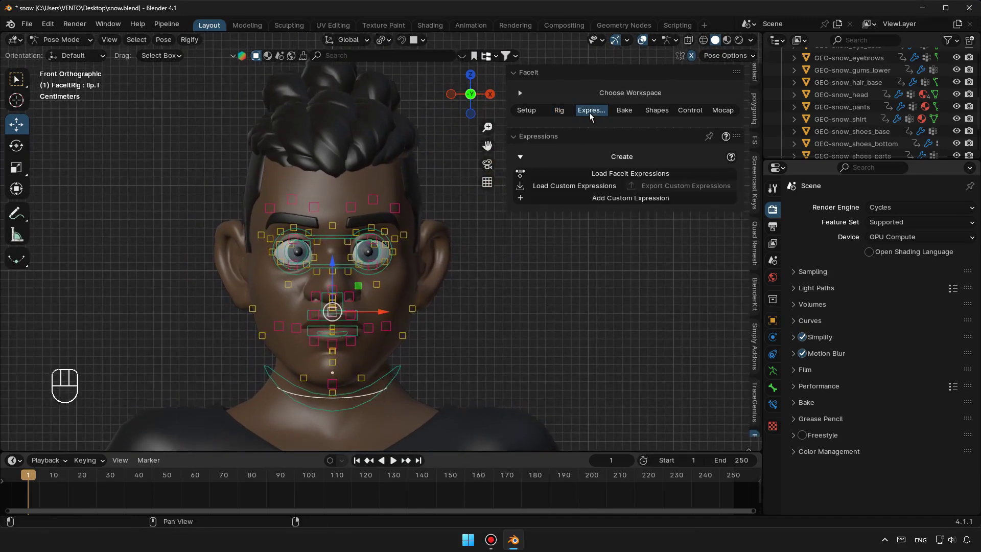
# Step: Load the ARKit expressions and play them back, returning to the first frame
pyautogui.moveTo(625, 175); pyautogui.dragTo(622, 264)
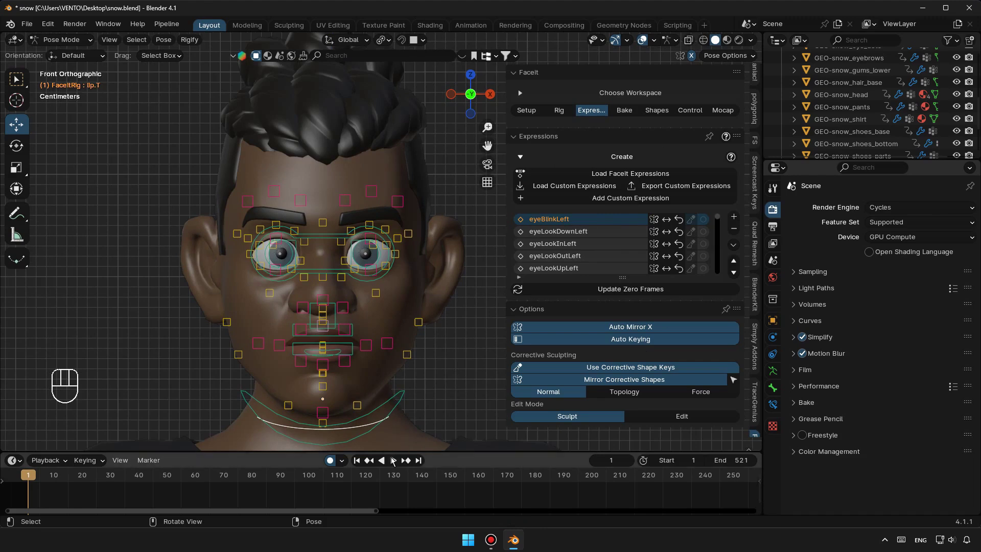
pyautogui.click(394, 462)
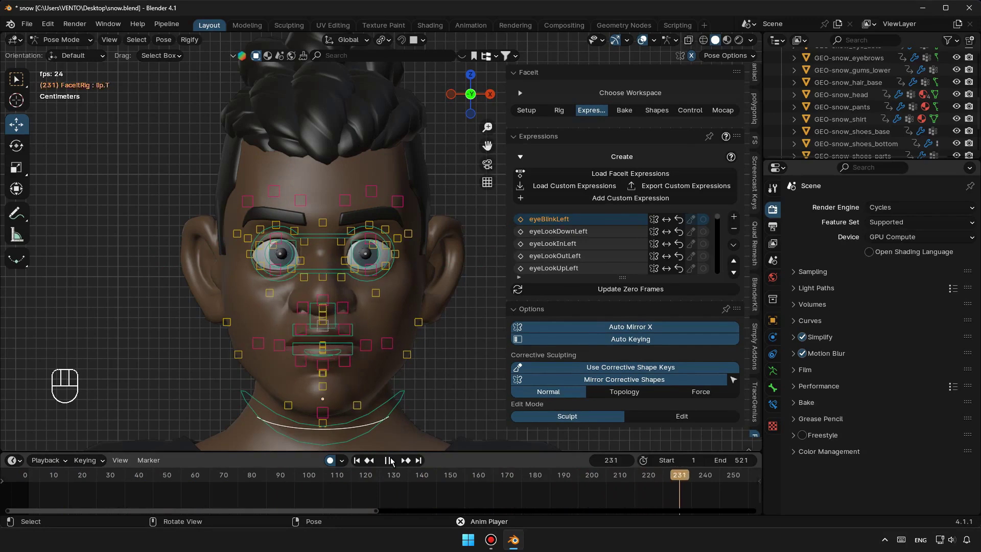
pyautogui.click(393, 462)
pyautogui.click(363, 467)
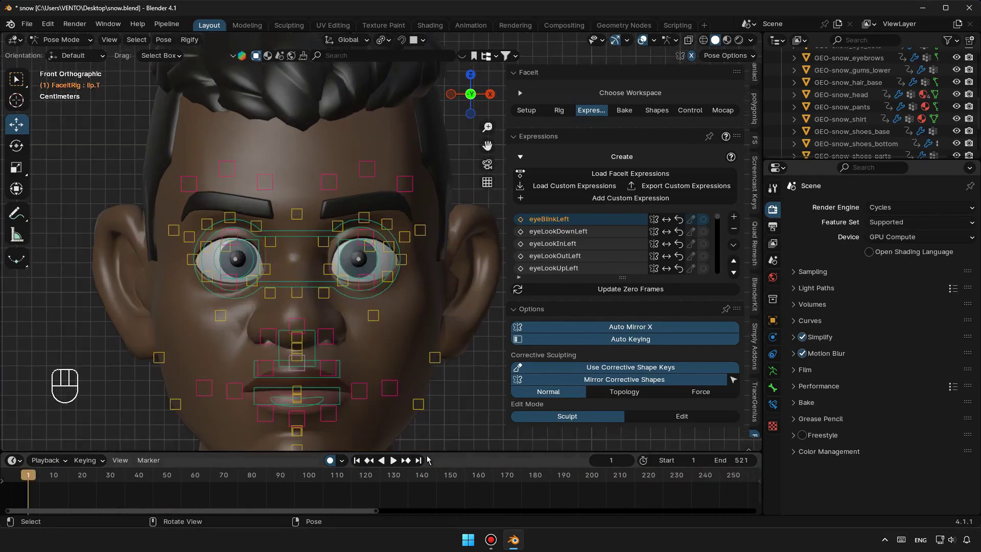
# Step: Sculpt corrective shape keys on GEO-snow_head for eyeBlinkLeft and eyeBlinkRight
pyautogui.moveTo(554, 234); pyautogui.dragTo(375, 281)
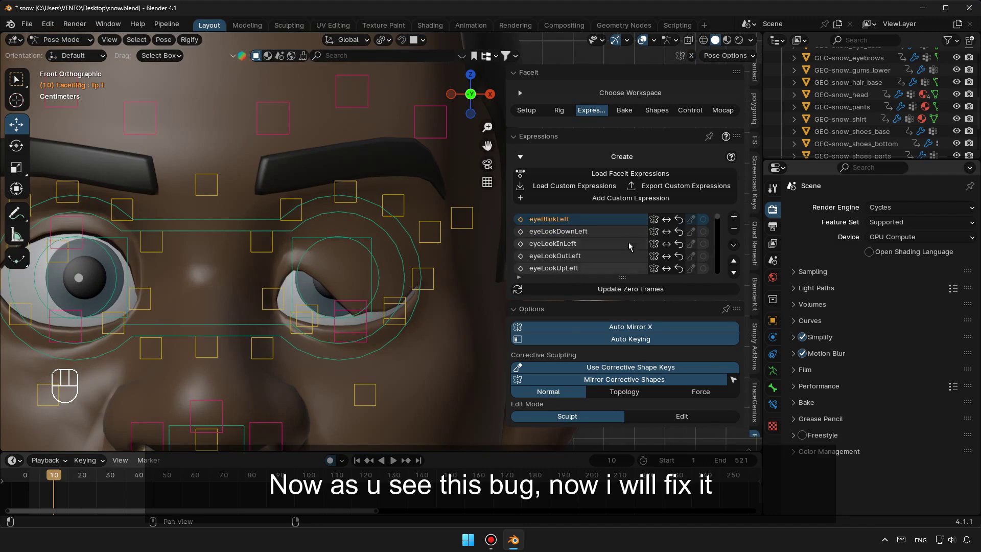
pyautogui.moveTo(70, 45); pyautogui.dragTo(69, 57)
pyautogui.click(351, 271)
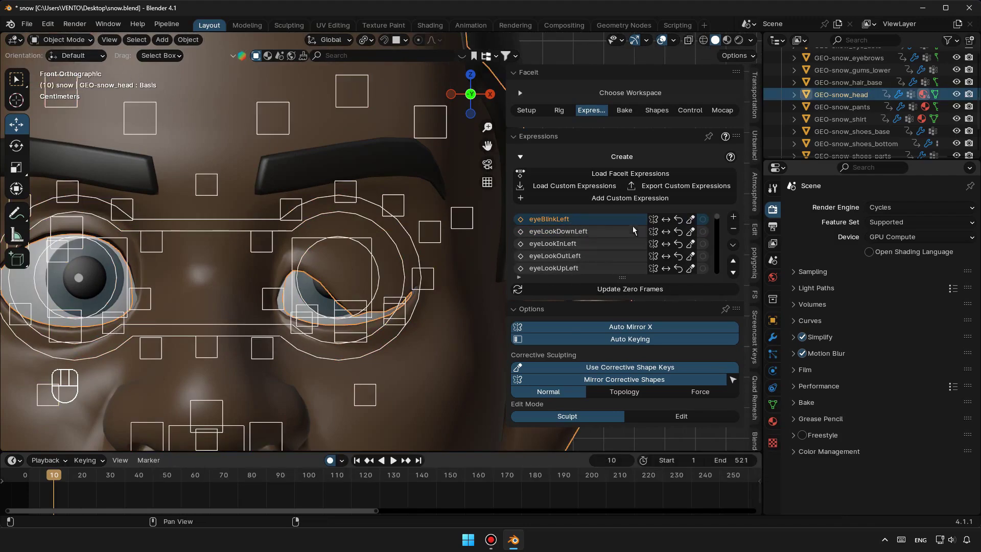
pyautogui.click(689, 224)
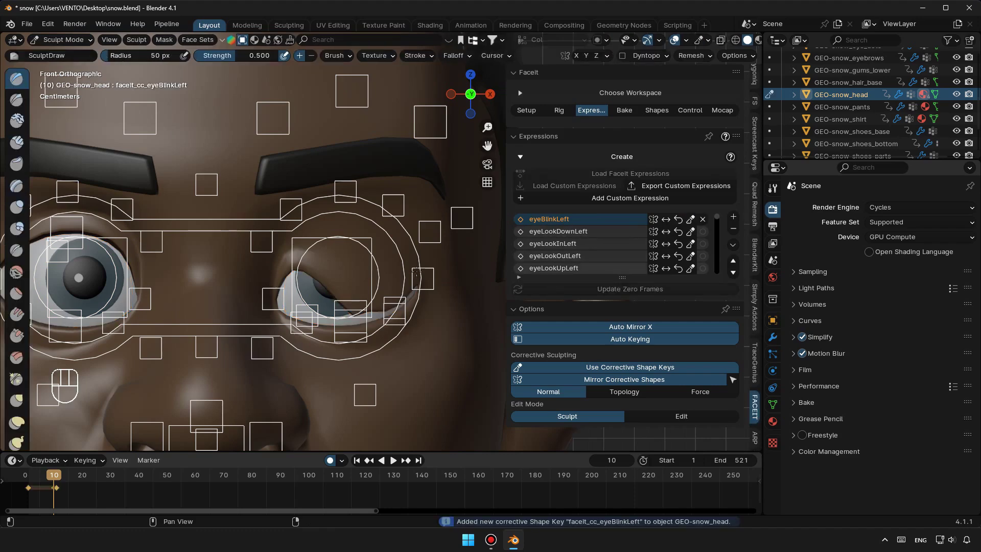
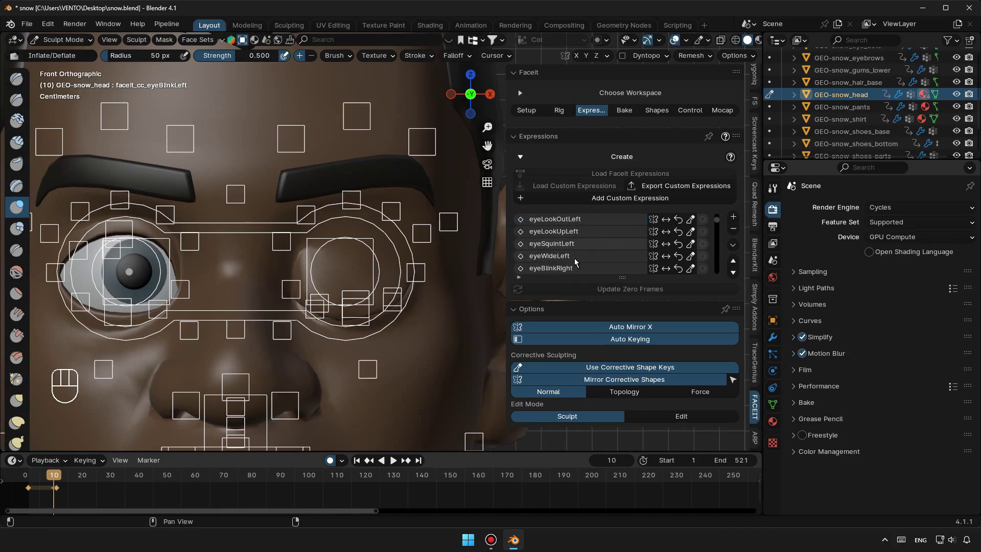
pyautogui.click(571, 268)
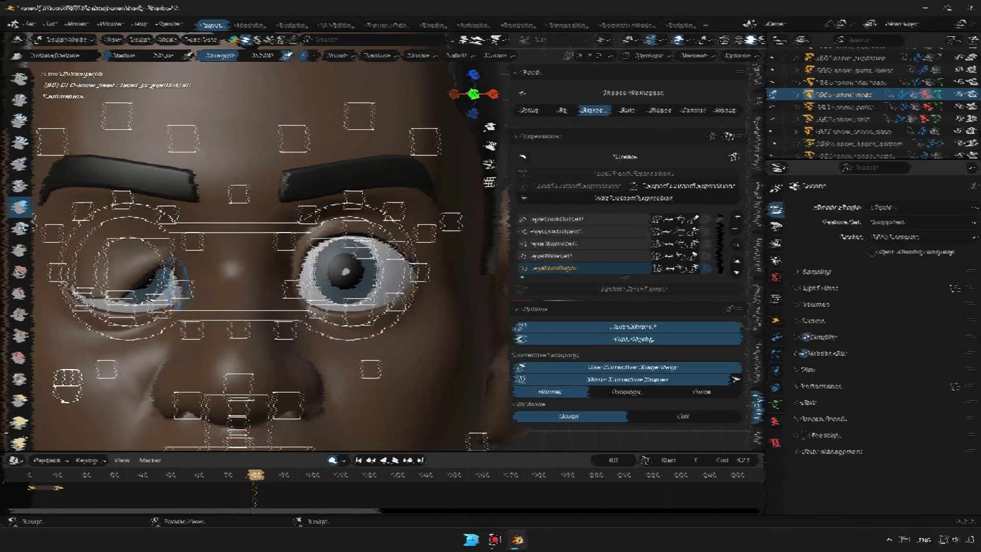
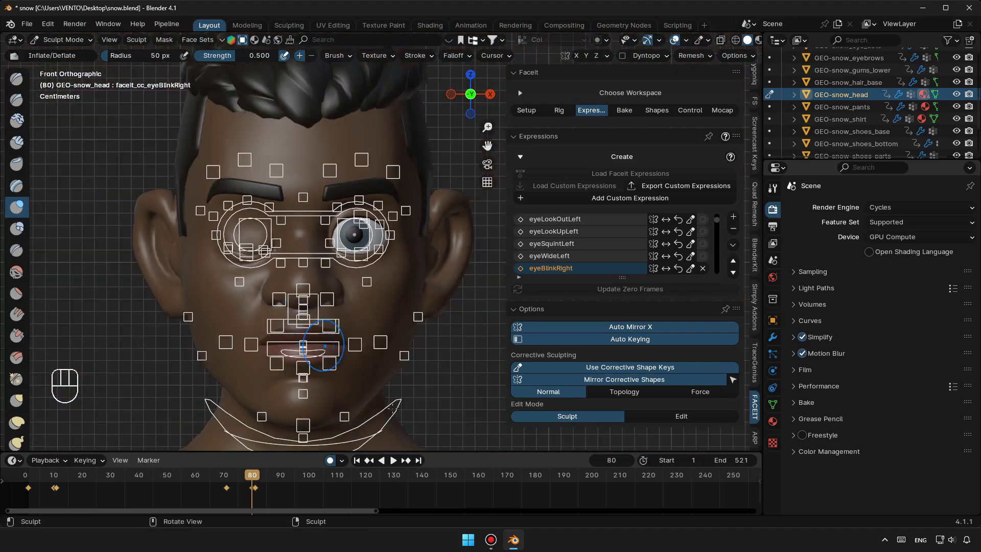
# Step: Replay the animation to check the corrected blinks and return to frame one
pyautogui.click(360, 466)
pyautogui.click(395, 463)
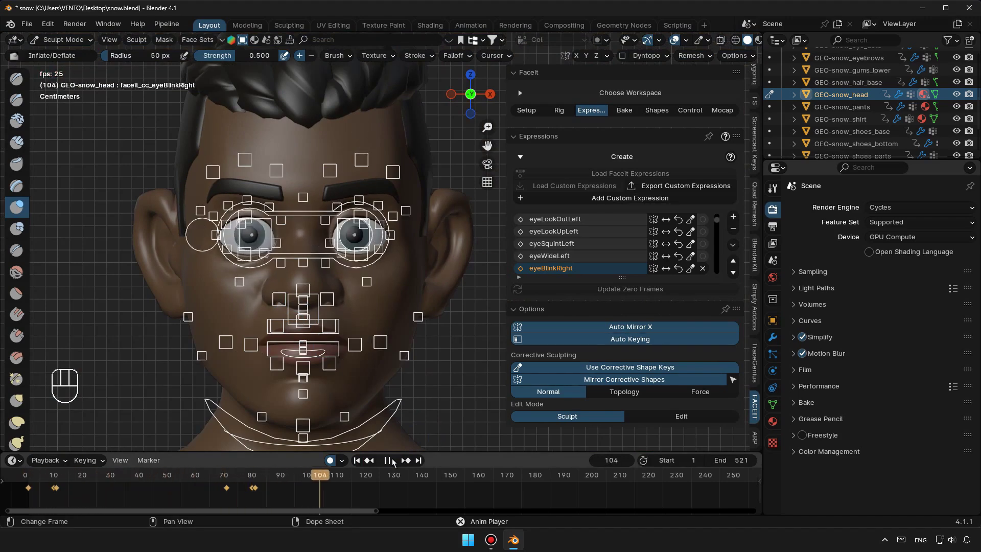
pyautogui.click(395, 463)
pyautogui.click(362, 468)
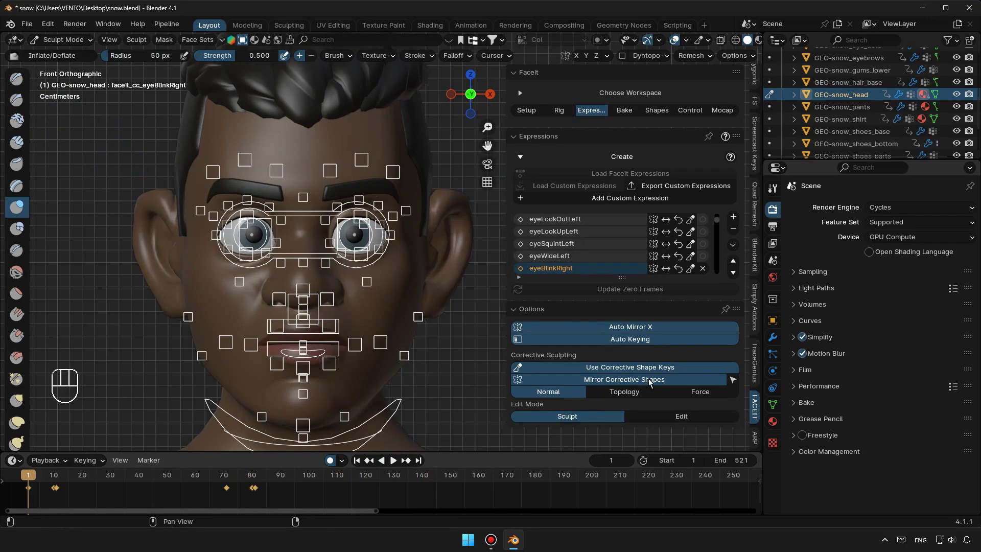
# Step: Bake the FaceIt expressions into shape keys from the Bake tab
pyautogui.click(629, 120)
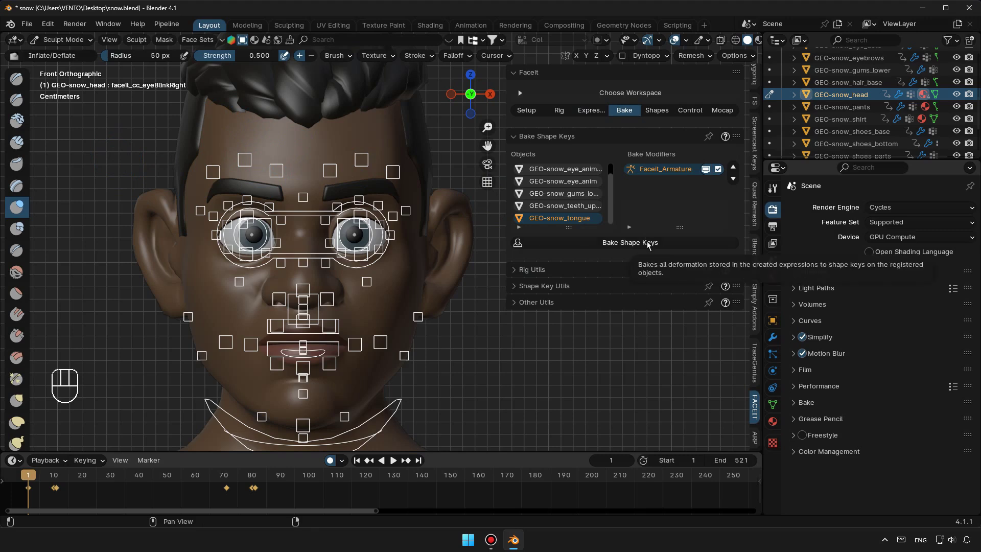
pyautogui.moveTo(650, 246); pyautogui.dragTo(646, 412)
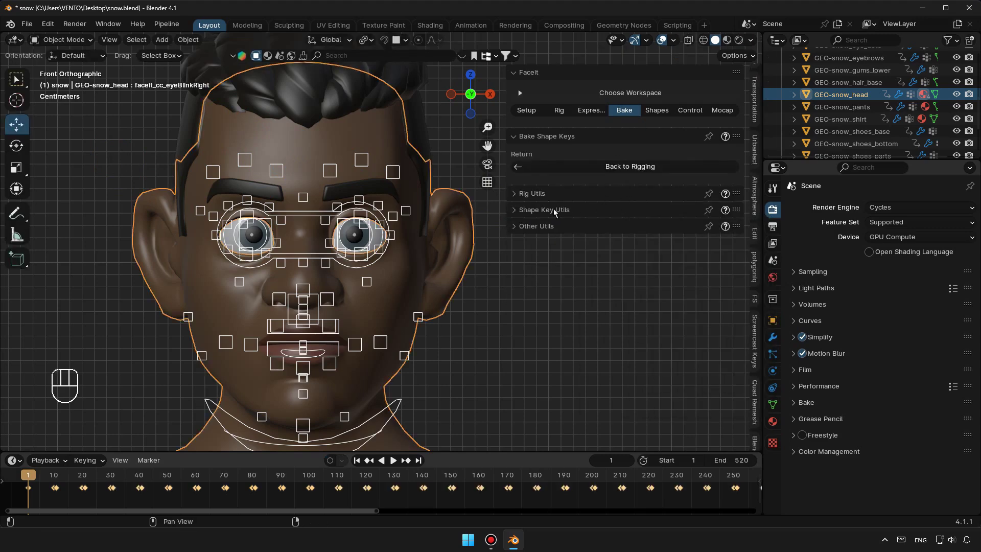
# Step: Join the facial rig to body rig 'rig' at the head.x bone via Rig Utils
pyautogui.click(556, 213)
pyautogui.click(558, 198)
pyautogui.click(574, 372)
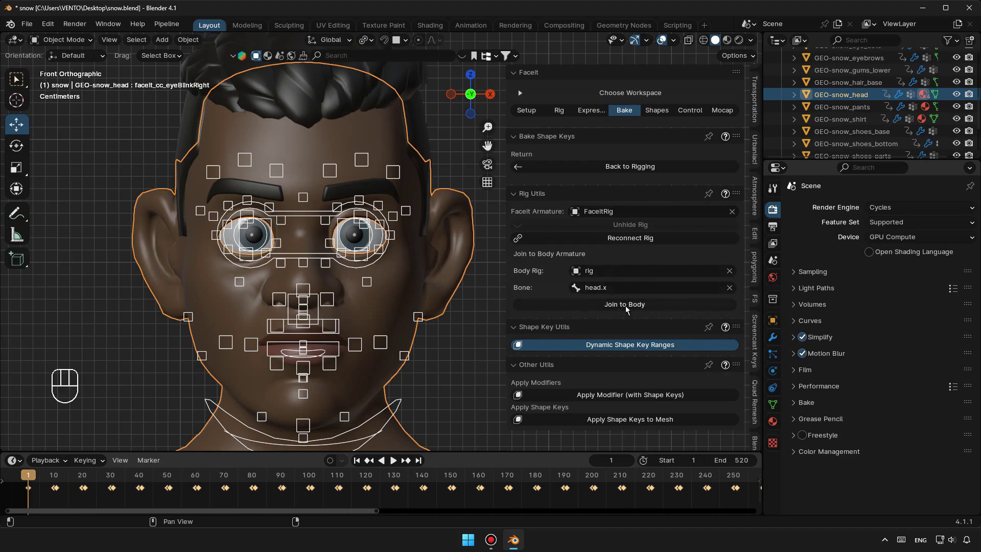
pyautogui.moveTo(627, 310); pyautogui.dragTo(616, 493)
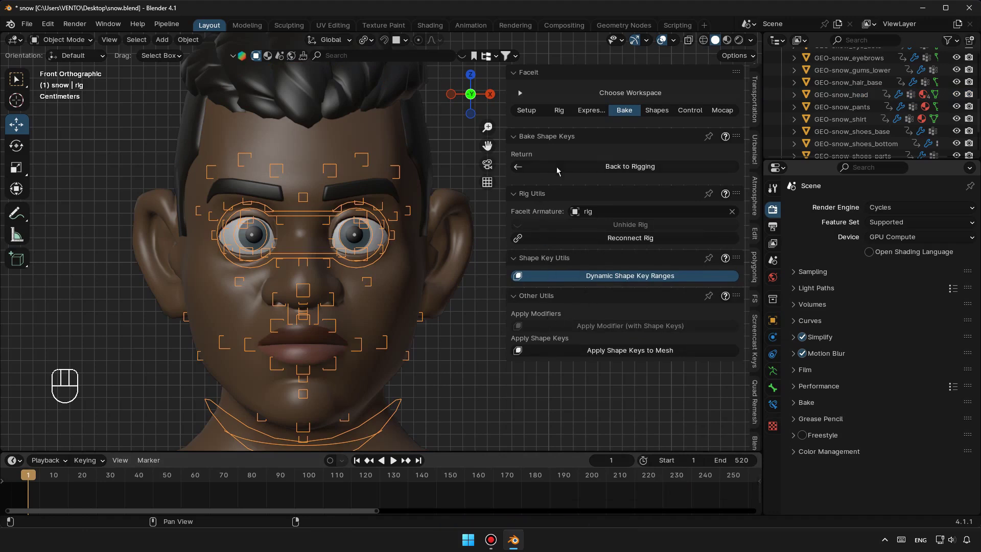
# Step: Bring up the ARKit control rig generation options in FaceIt's Control tab
pyautogui.click(663, 112)
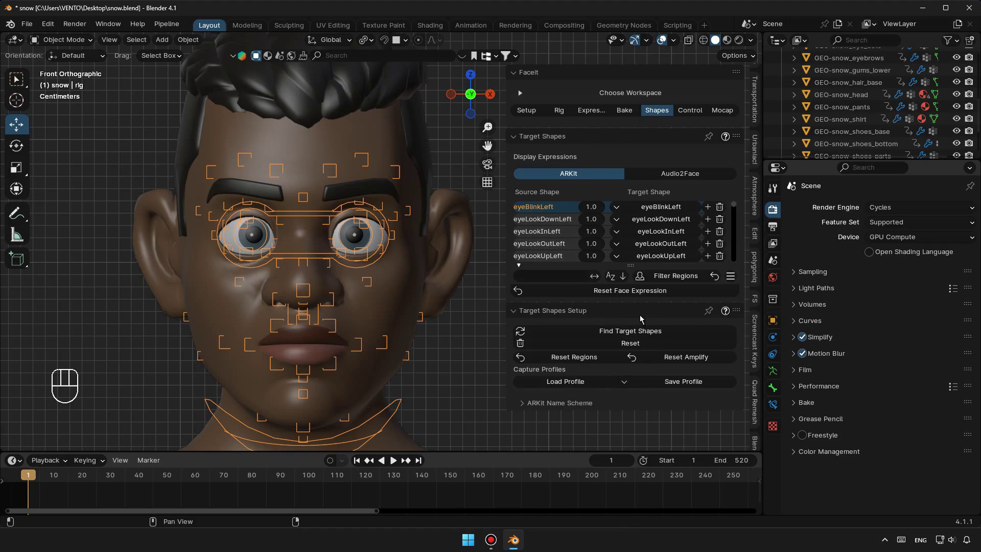
pyautogui.click(690, 118)
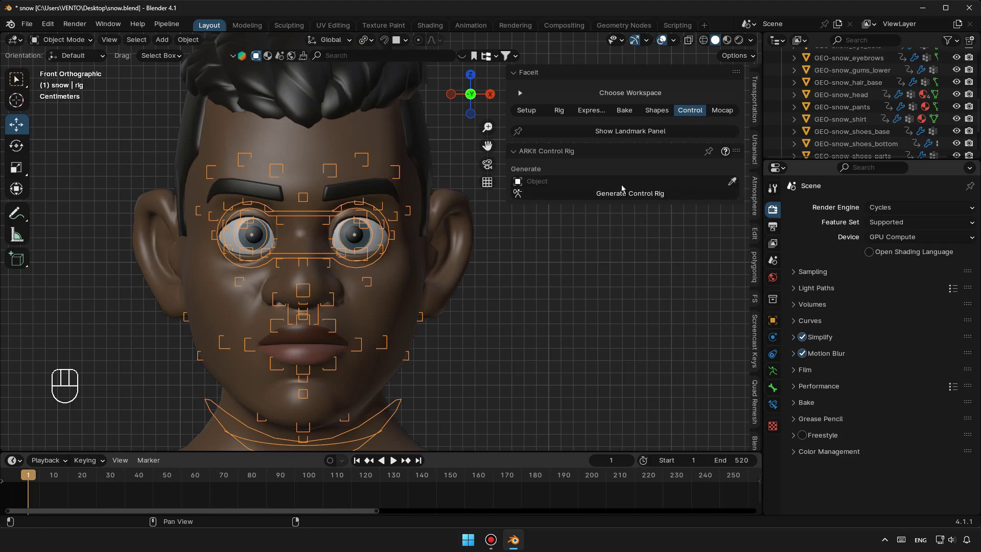
# Step: Generate FaceitControlRig and connect it to the baked shape keys
pyautogui.moveTo(652, 198); pyautogui.dragTo(649, 259)
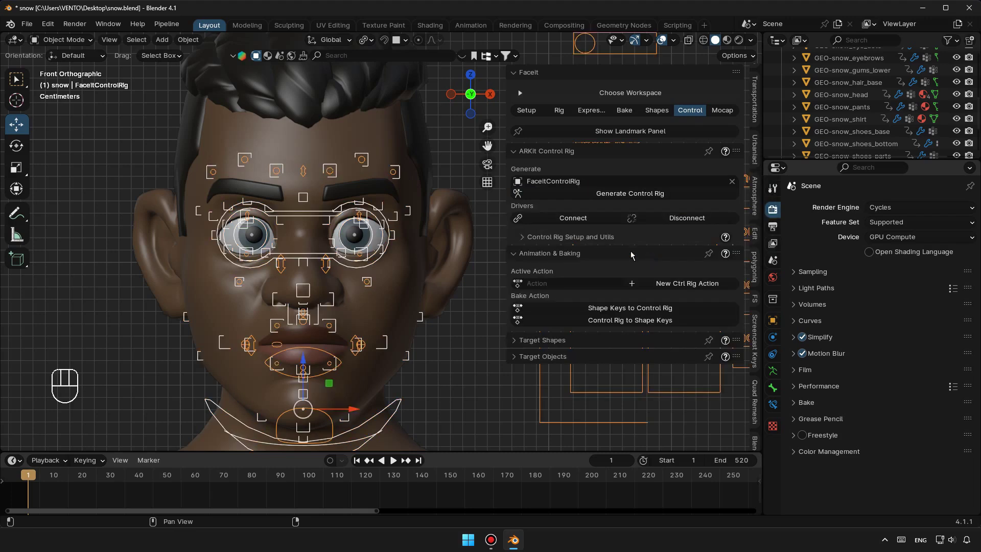
pyautogui.click(593, 224)
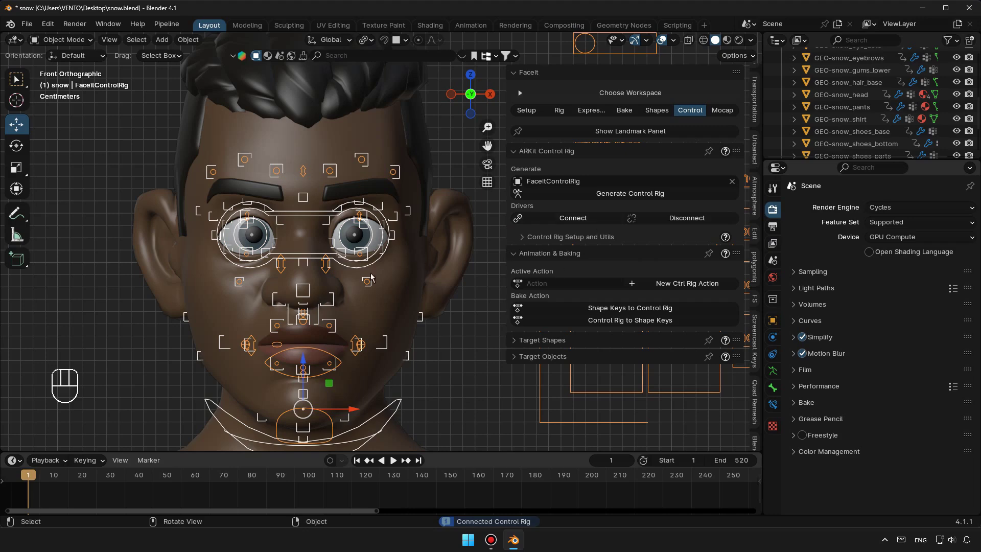
pyautogui.moveTo(364, 359); pyautogui.dragTo(349, 340)
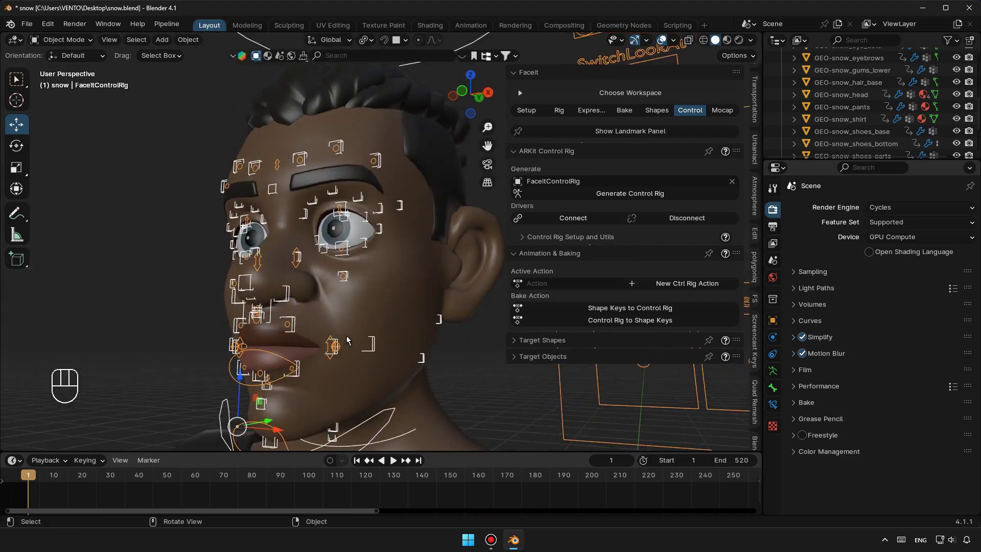
pyautogui.moveTo(359, 358); pyautogui.dragTo(373, 327)
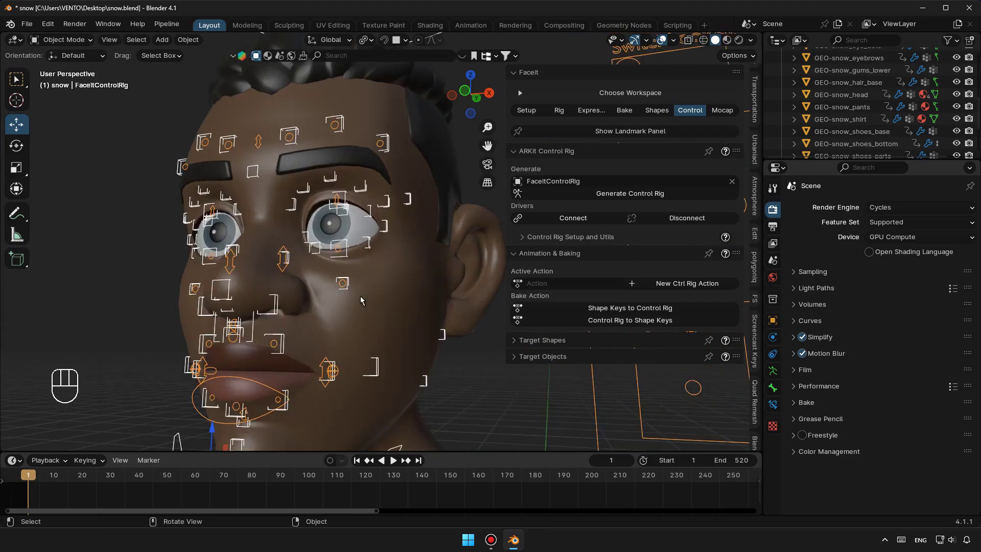
# Step: Pose the left nose sneer and upper left eyelid controls to test them
pyautogui.click(286, 273)
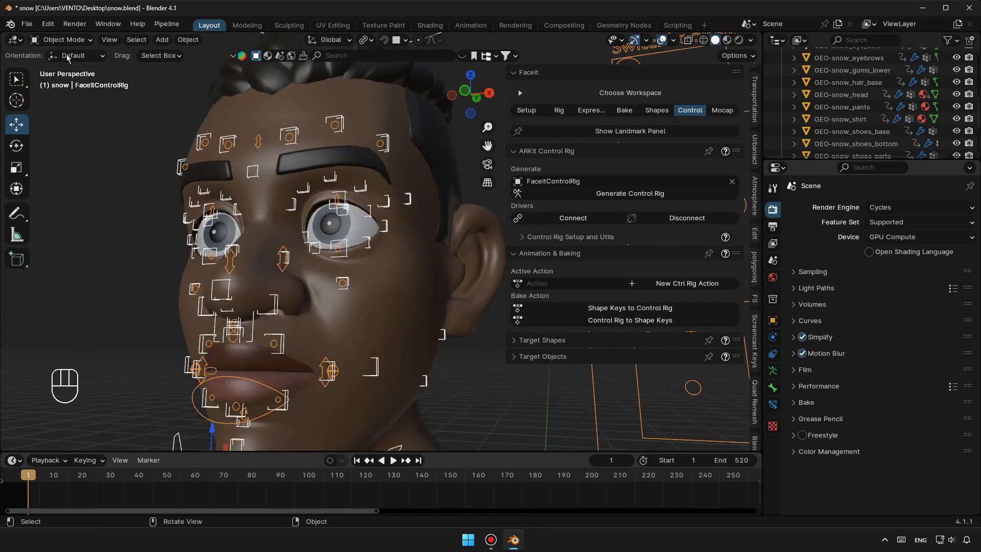
pyautogui.moveTo(88, 42); pyautogui.dragTo(75, 84)
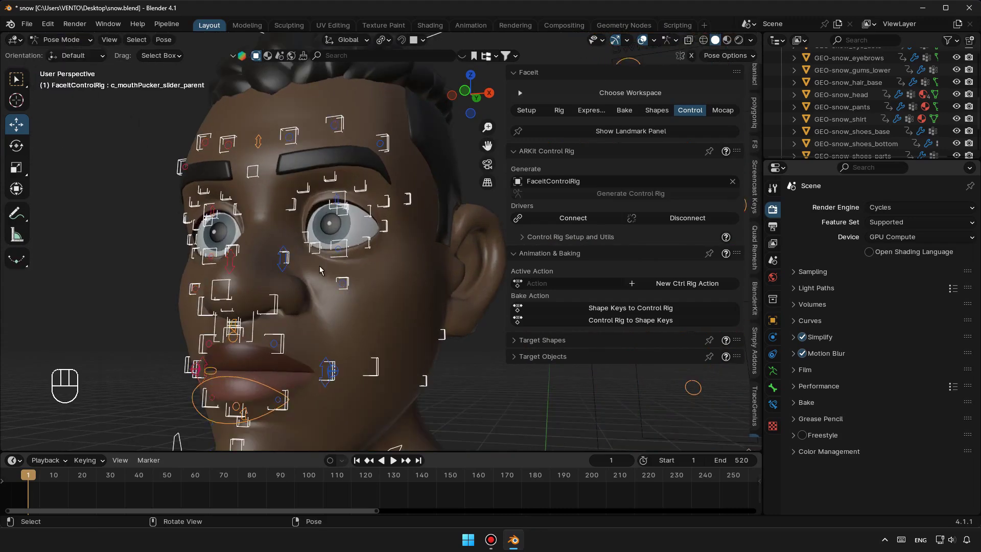
pyautogui.click(286, 272)
pyautogui.click(285, 238)
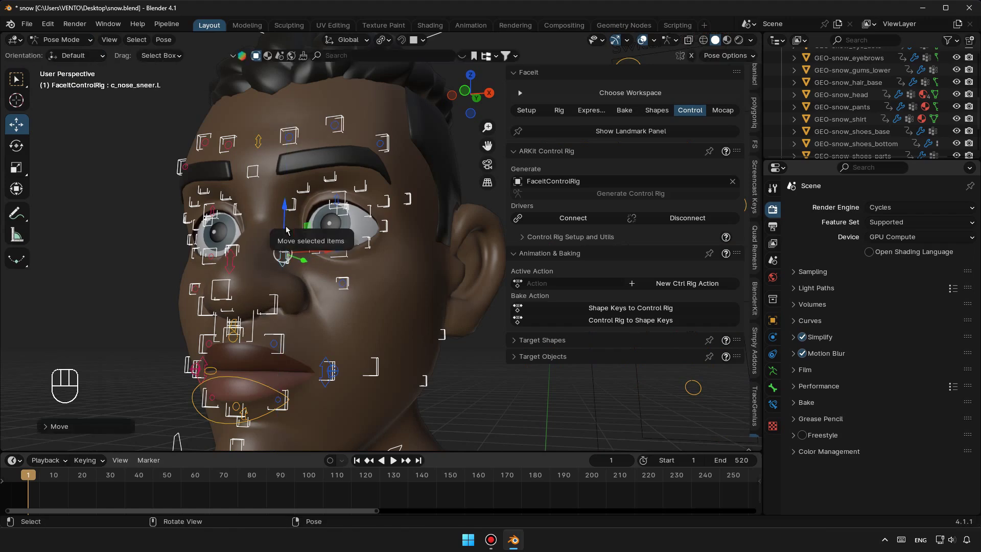
pyautogui.click(342, 203)
pyautogui.click(343, 182)
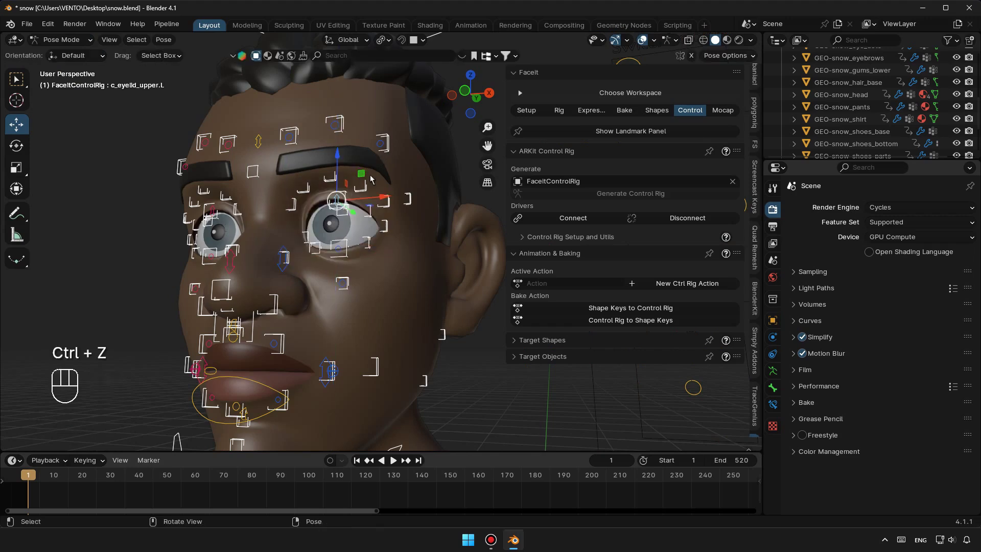
# Step: Test the right lip corner control from the front, then move on to the Mocap tools
pyautogui.moveTo(364, 302); pyautogui.dragTo(281, 302)
pyautogui.click(304, 313)
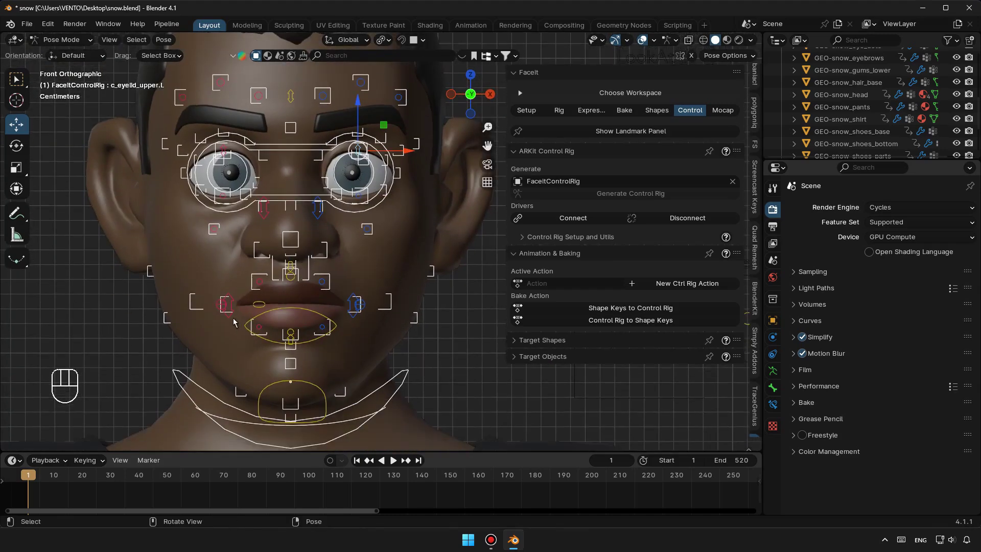
pyautogui.click(234, 317)
pyautogui.click(231, 284)
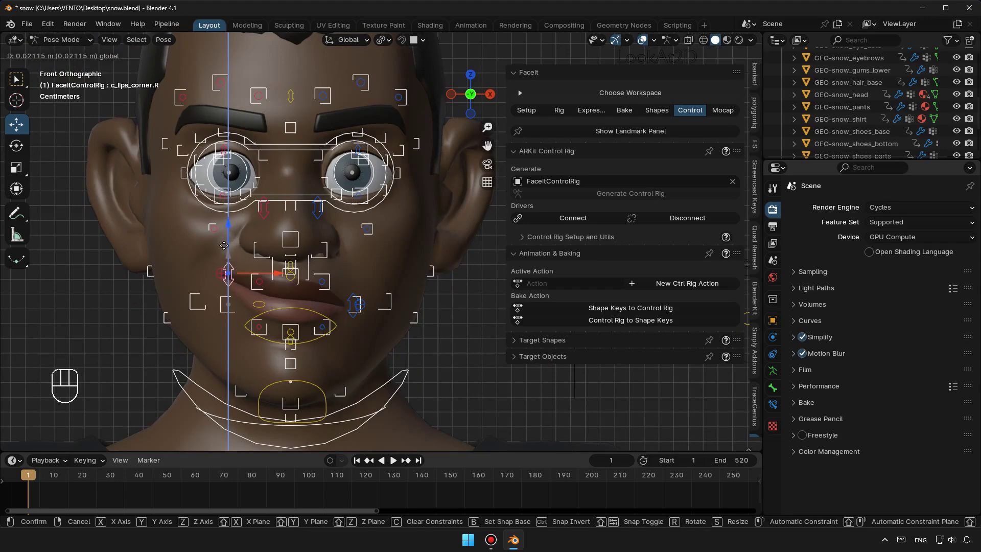
pyautogui.moveTo(349, 275); pyautogui.dragTo(296, 291)
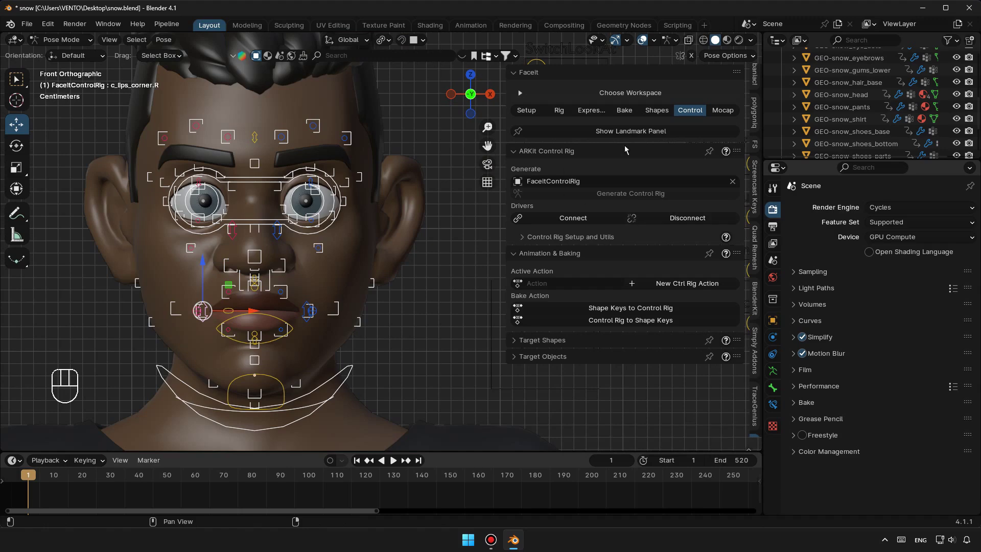
pyautogui.click(726, 114)
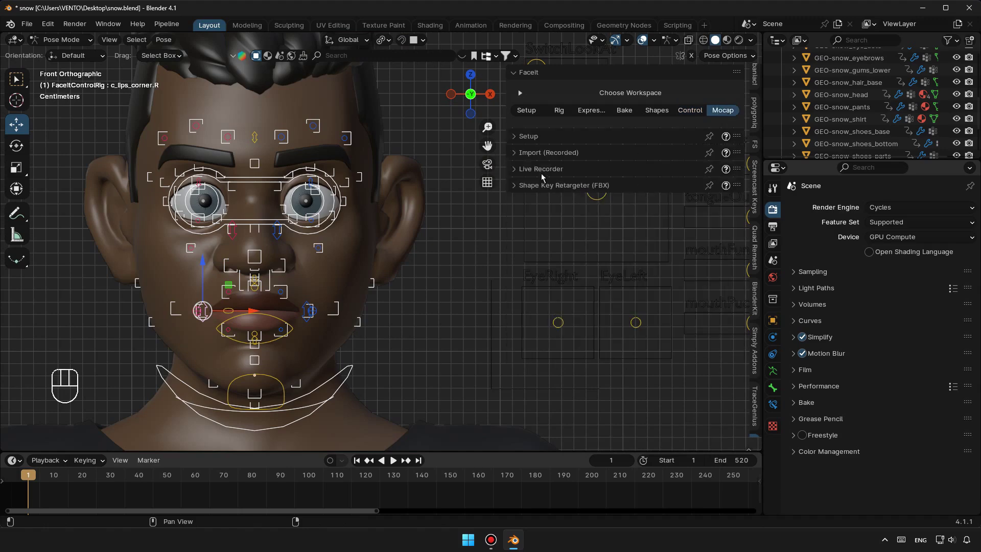